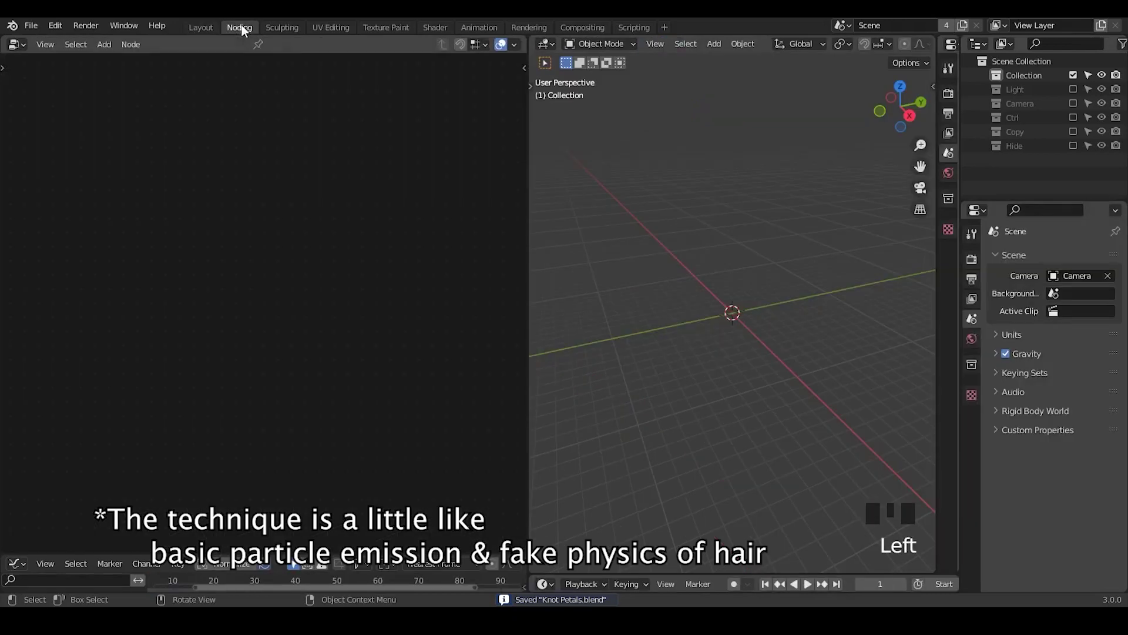
Add a Grid node feeding a Transform with Translation Y 0.5 m into the Group Output.
key("shift+a")
left_click_drag(240, 48, 160, 266)
key("x")
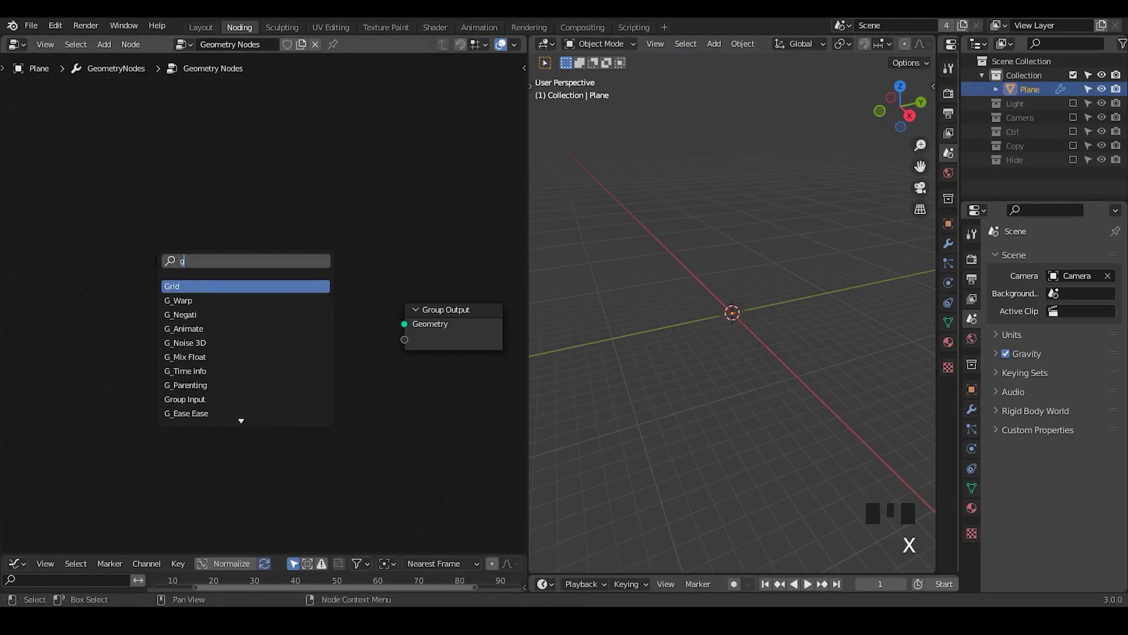
left_click(163, 270)
left_click_drag(701, 372, 274, 260)
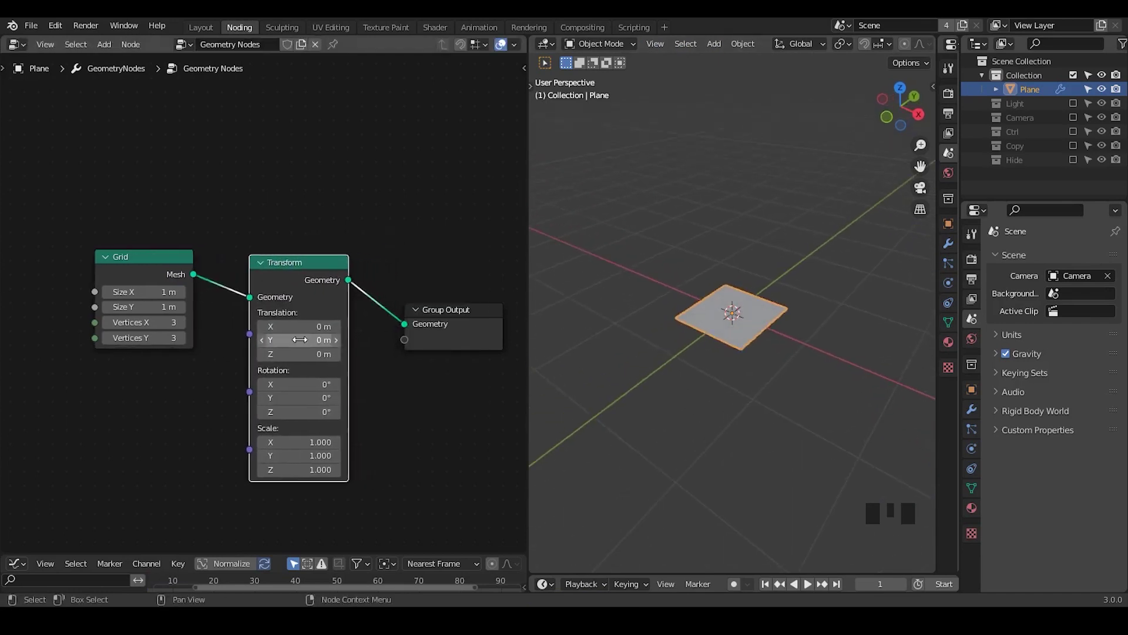
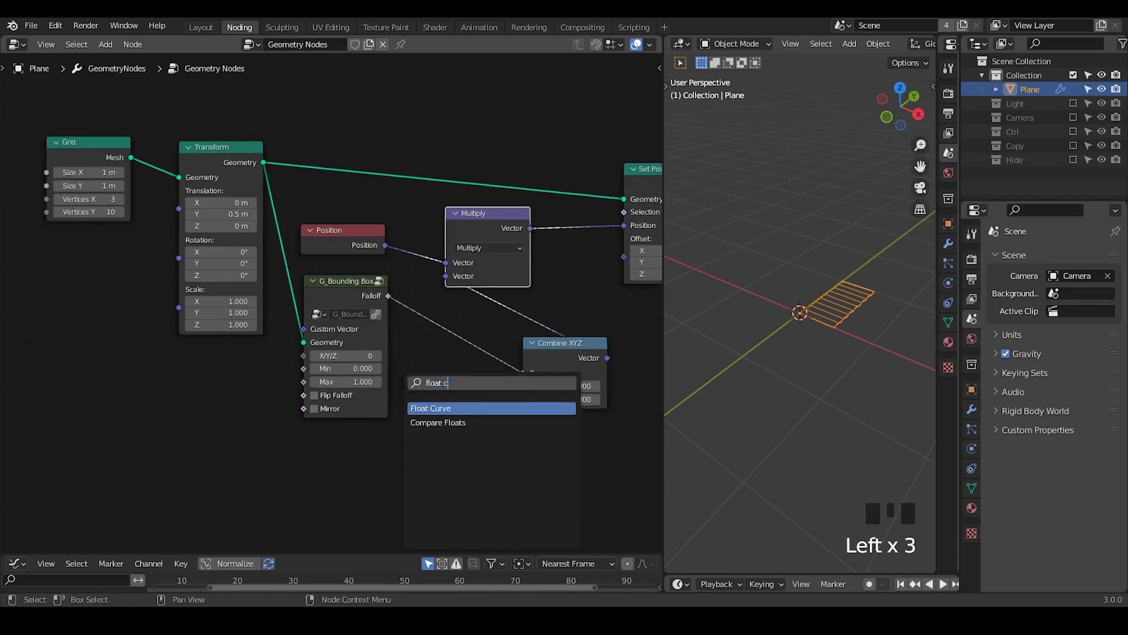
Add a Float Curve into the bounding-box falloff chain to arch the petal bend.
key("ctrl+a")
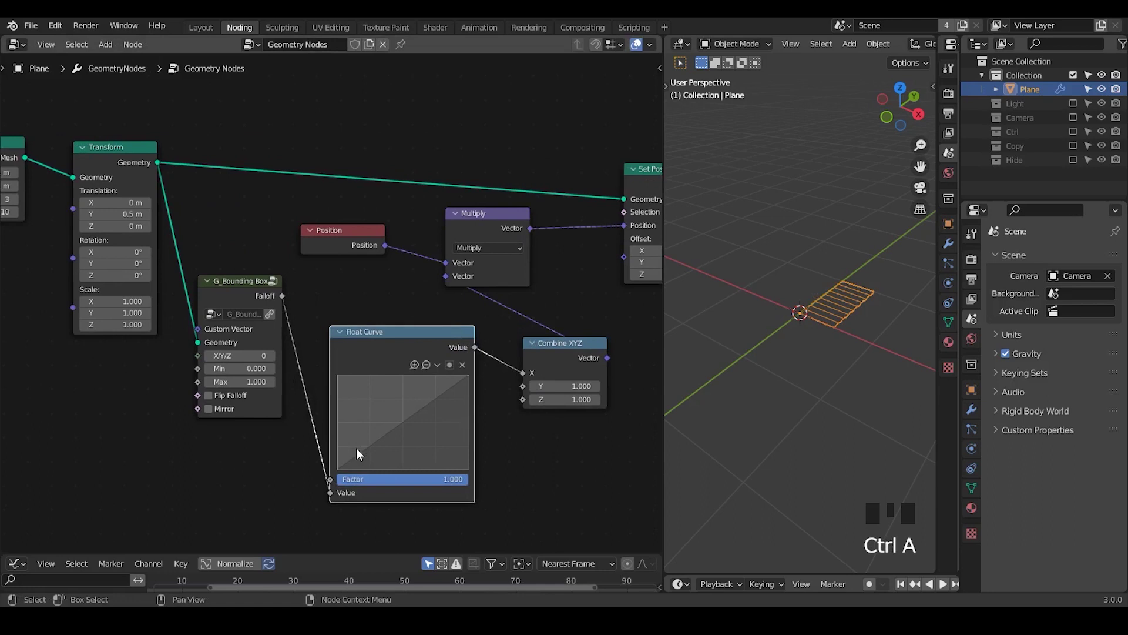
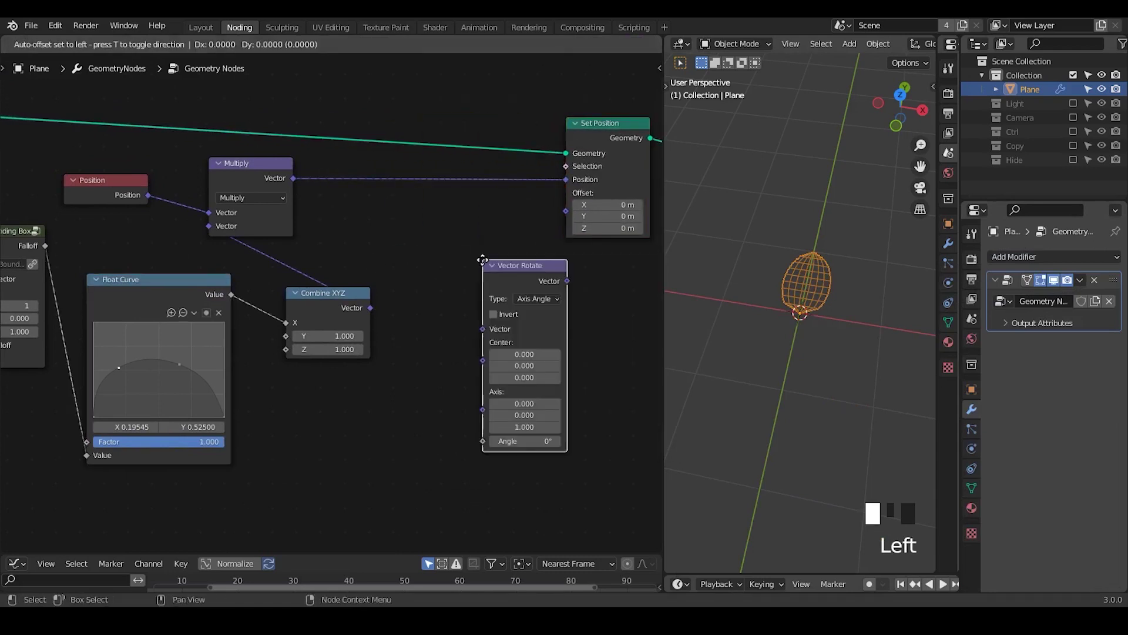
Collapse the Float Curve, duplicate the bounding-box falloff and set the Vector Rotate axis to X.
key("r")
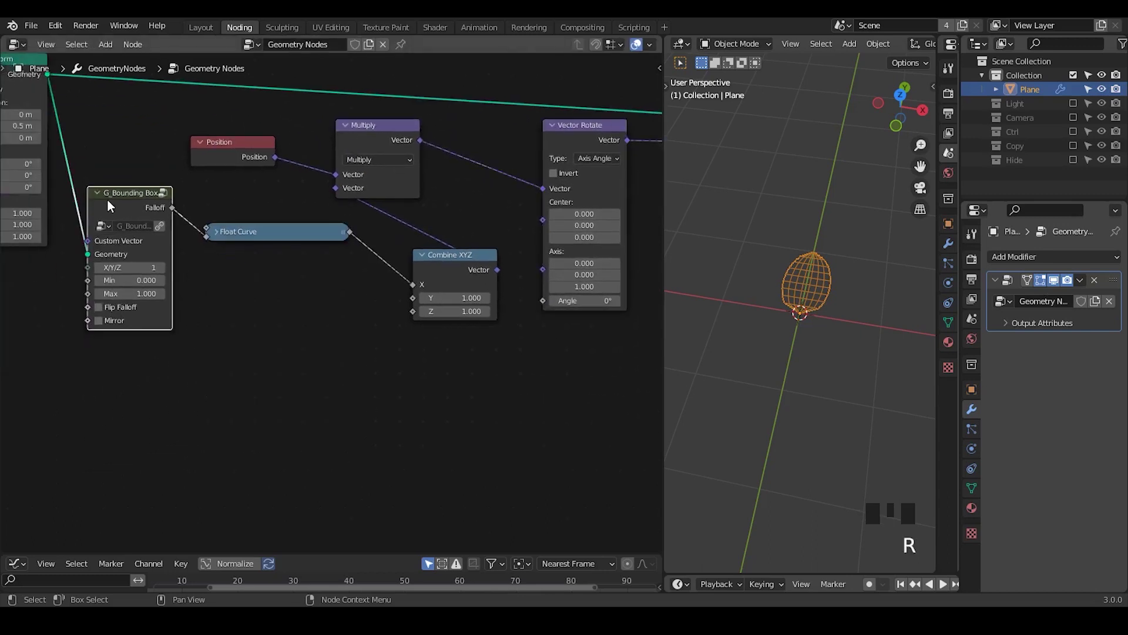
key("shift+d")
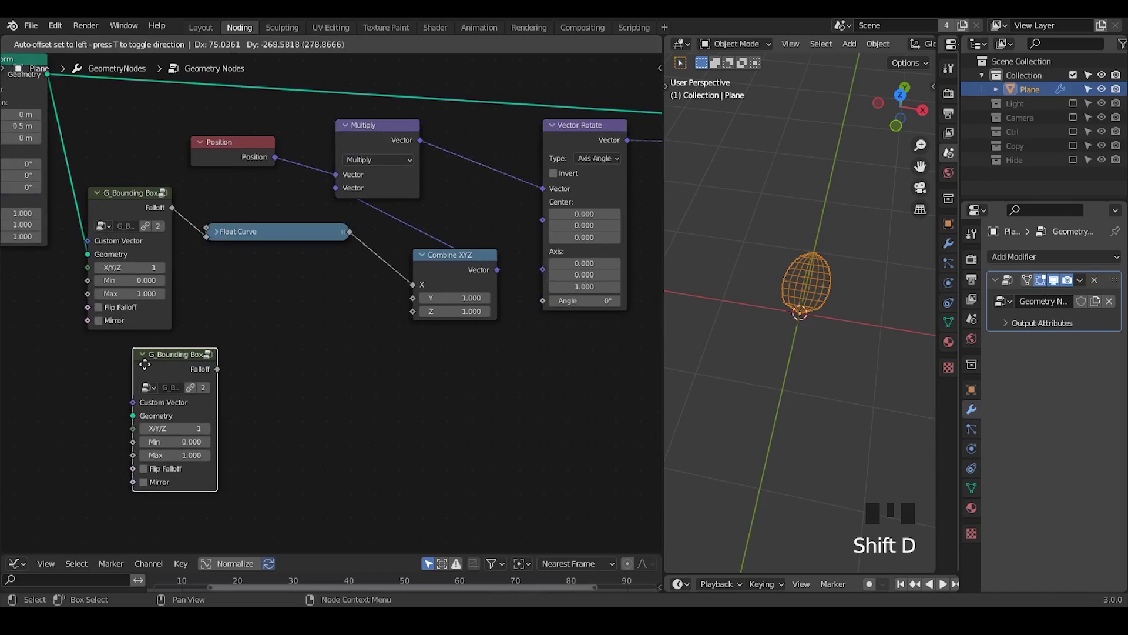
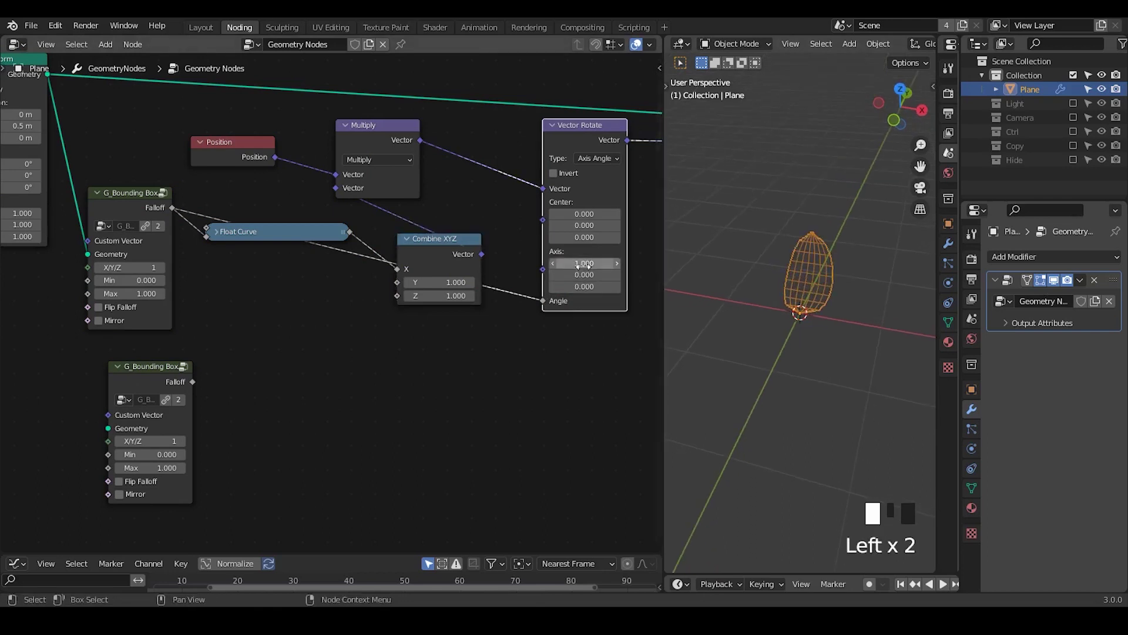
left_click_drag(815, 307, 466, 162)
Duplicate the Vector Rotate, wire the falloff into its Angle and add a reroute on that link.
key("shift+d")
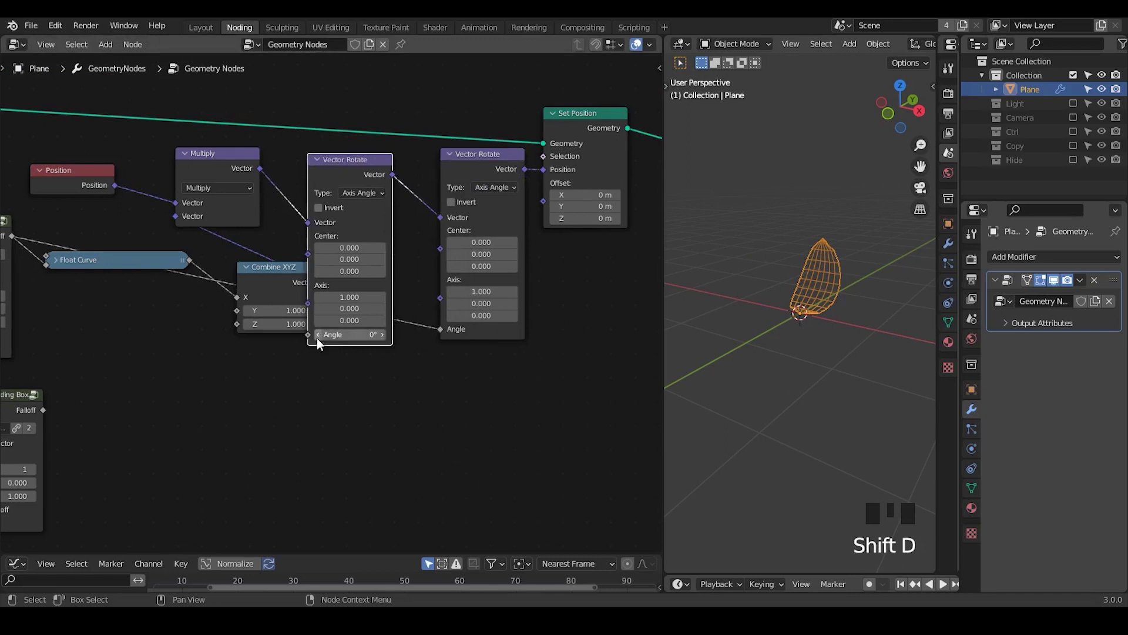
left_click(558, 377)
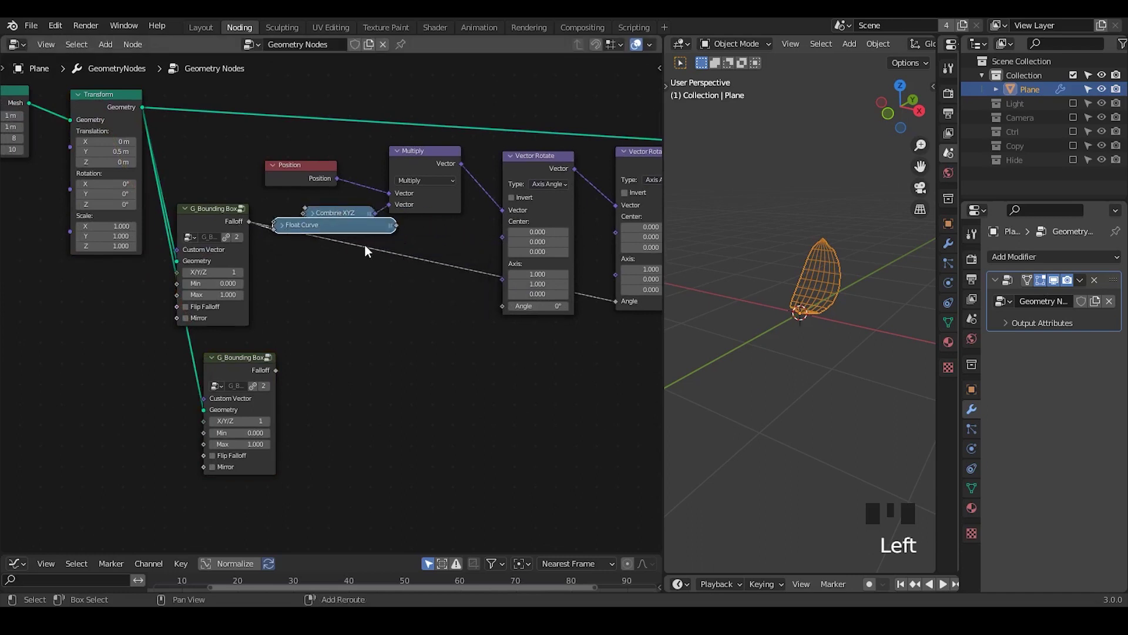
right_click(343, 275)
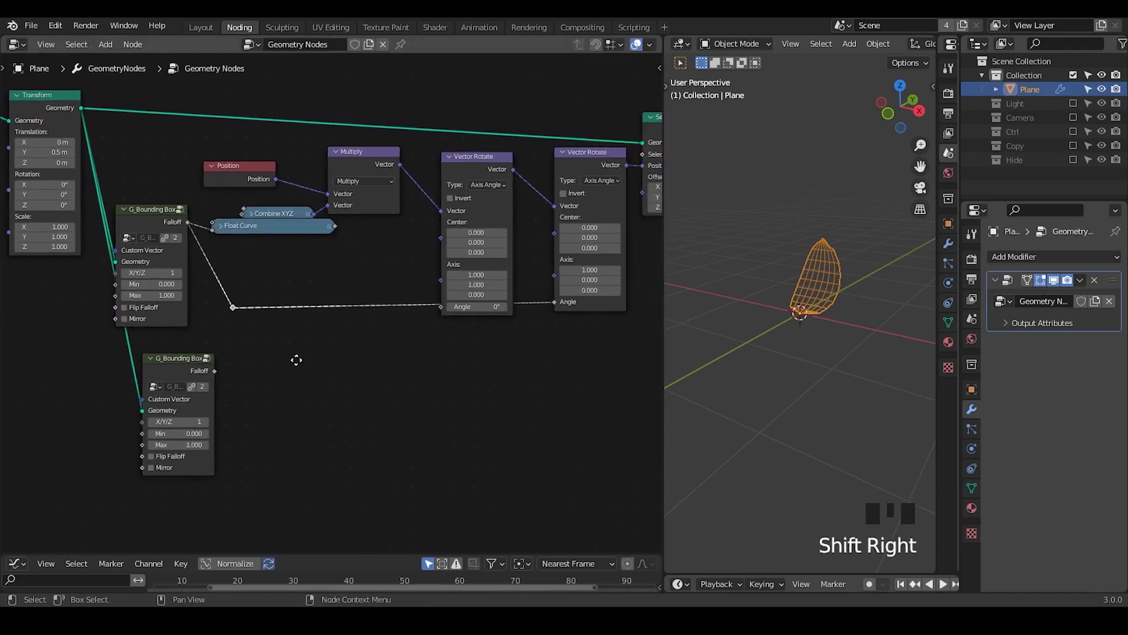
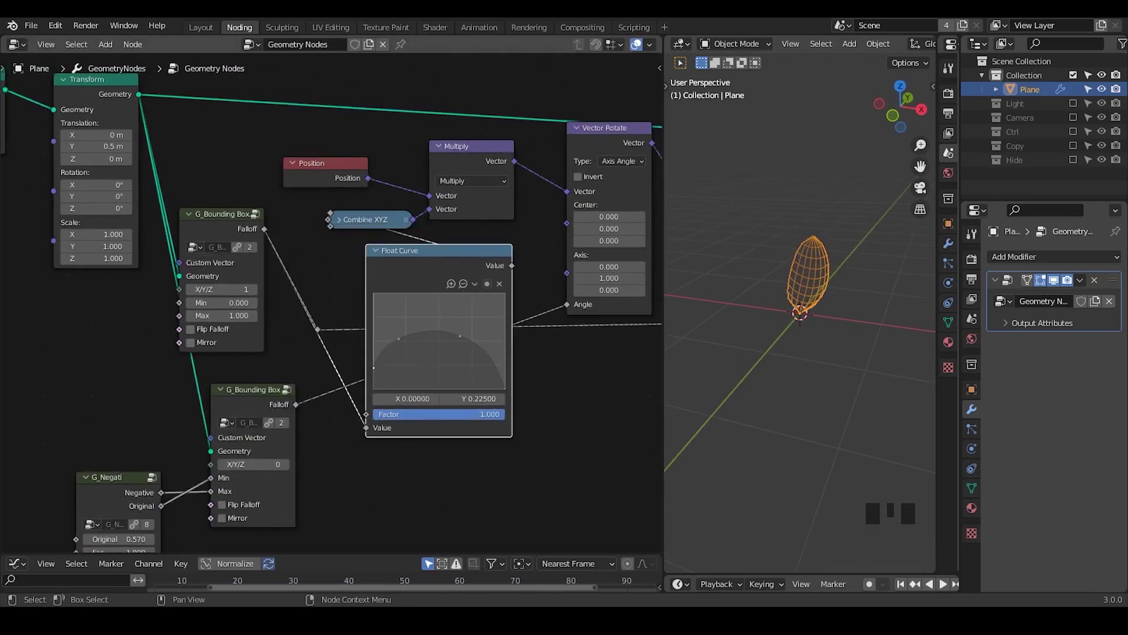
Add a Transform node after Set Position, before the Group Output, to scale the petal.
left_click_drag(376, 373, 474, 124)
key("ctrl+a")
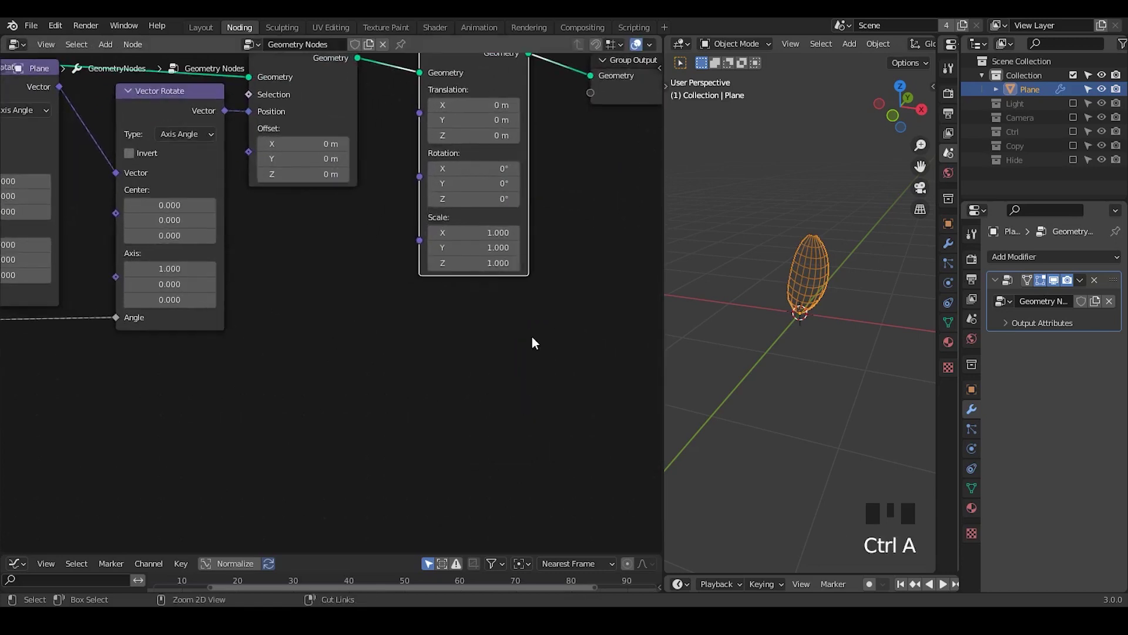
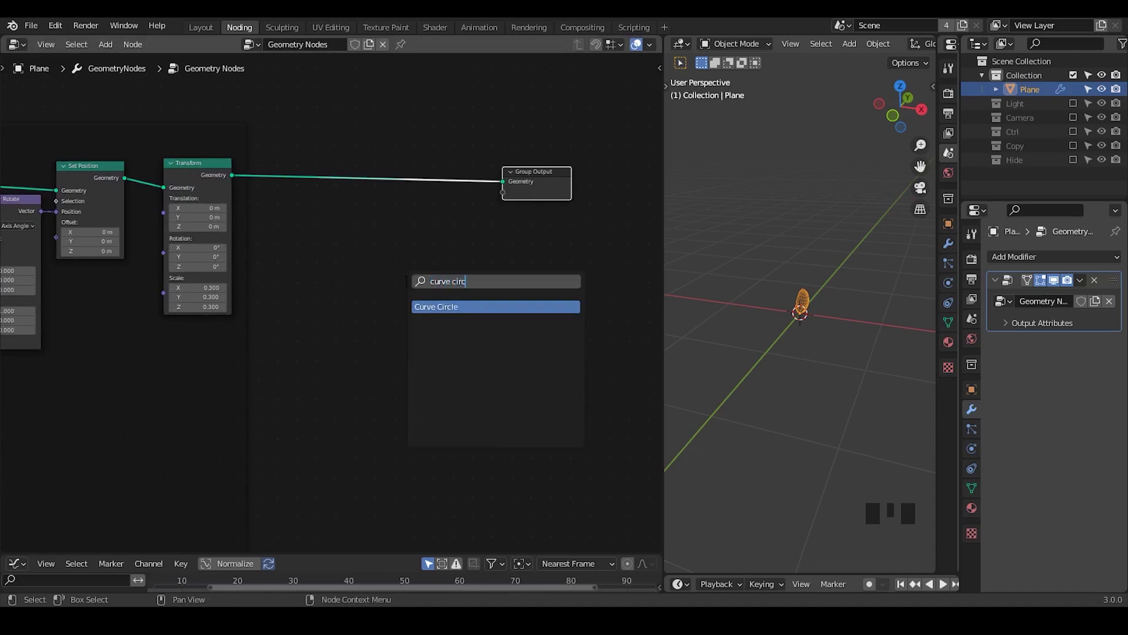
Connect the beveled Curve Circle ring mesh into the Group Output.
left_click_drag(333, 234, 397, 207)
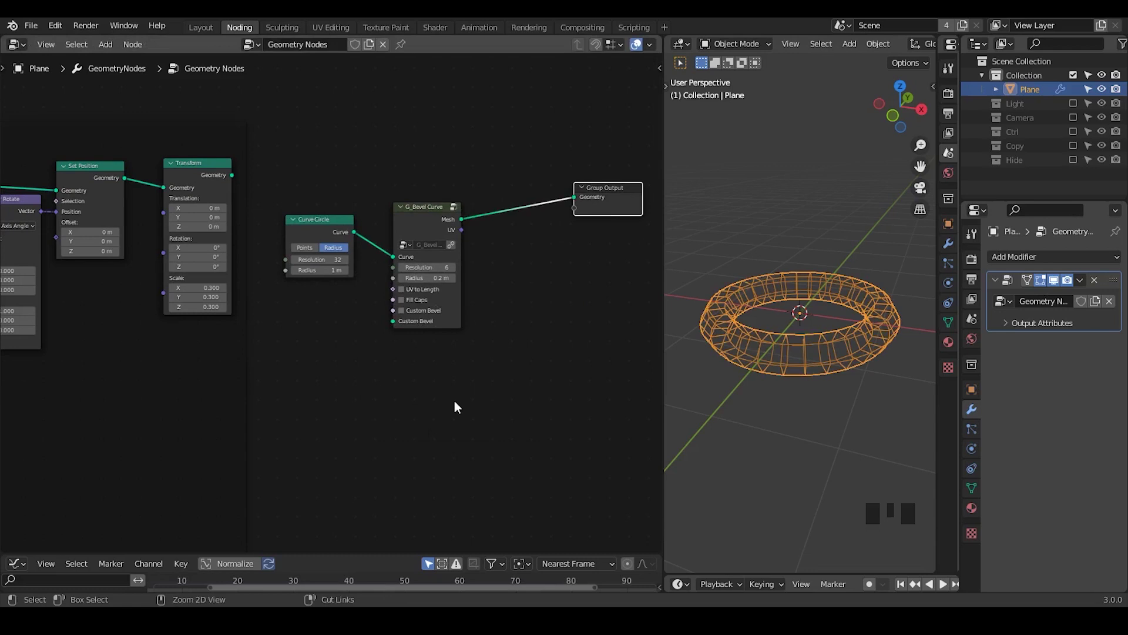
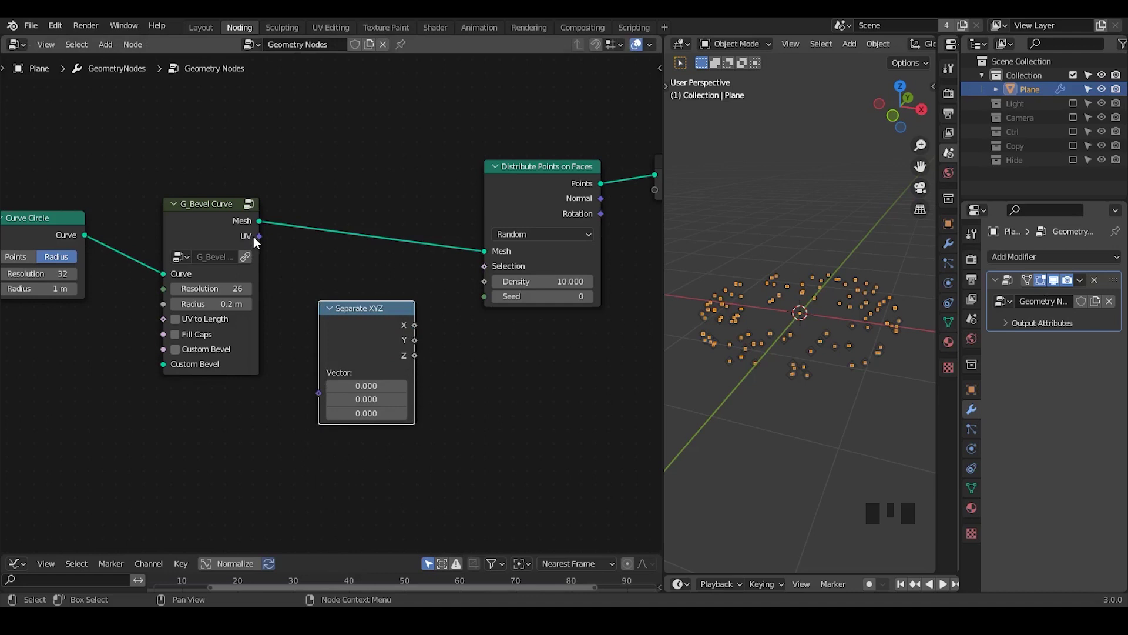
Place a Separate XYZ node on the bevel group's UV output below the bevel curve.
left_click(358, 342)
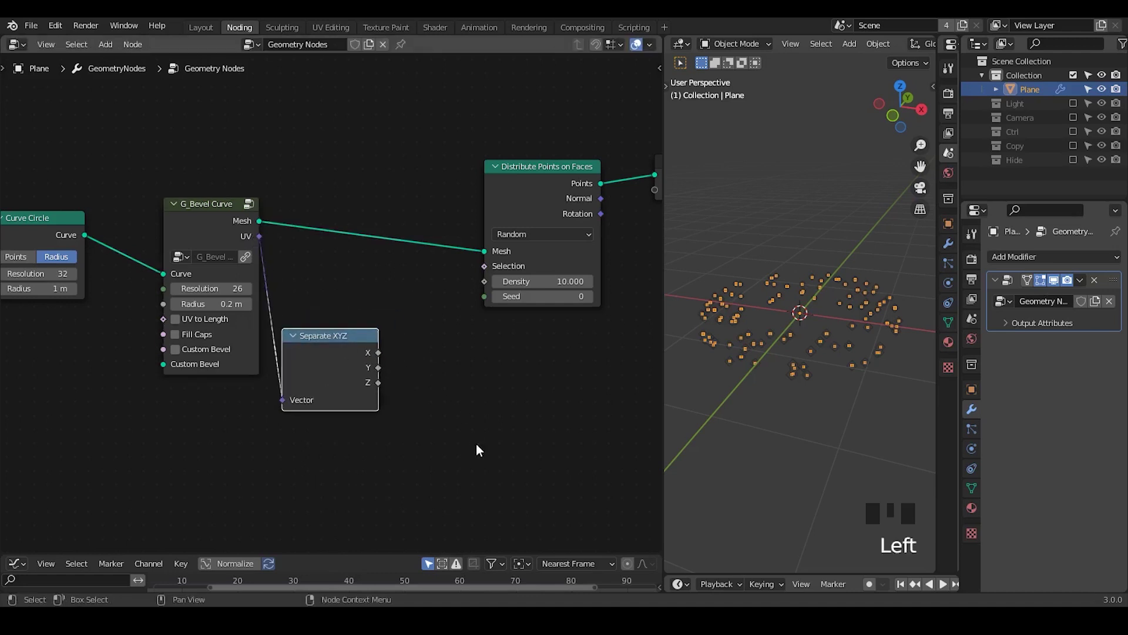
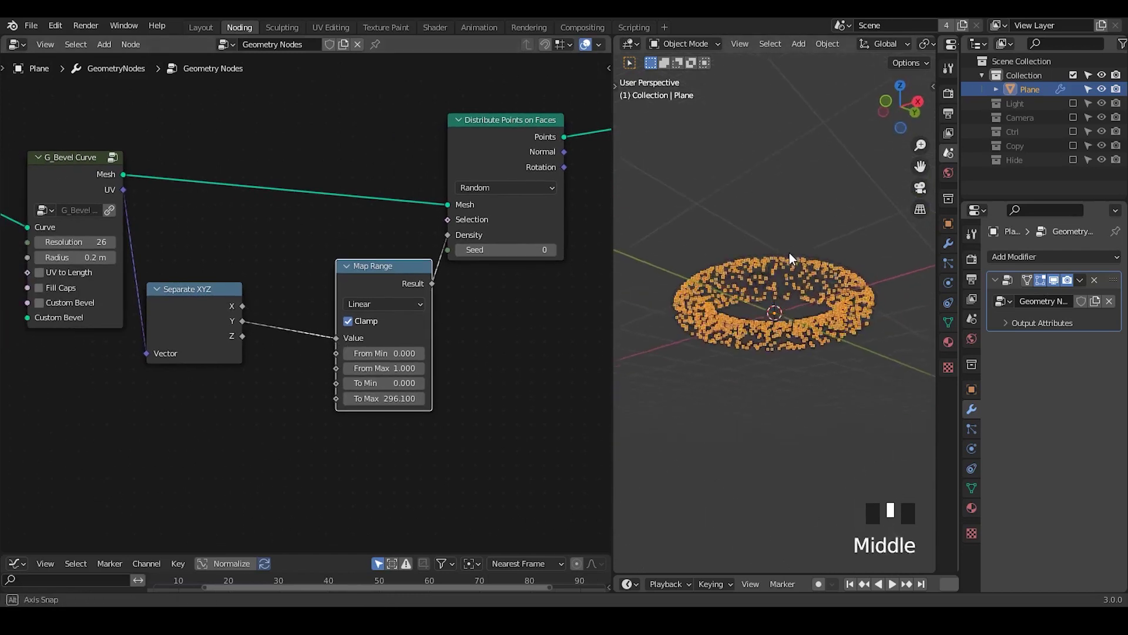
Insert a ColorRamp into the density chain and pull its black stop toward the middle.
scroll("down", 3)
middle_click(330, 334)
key("ctrl+a")
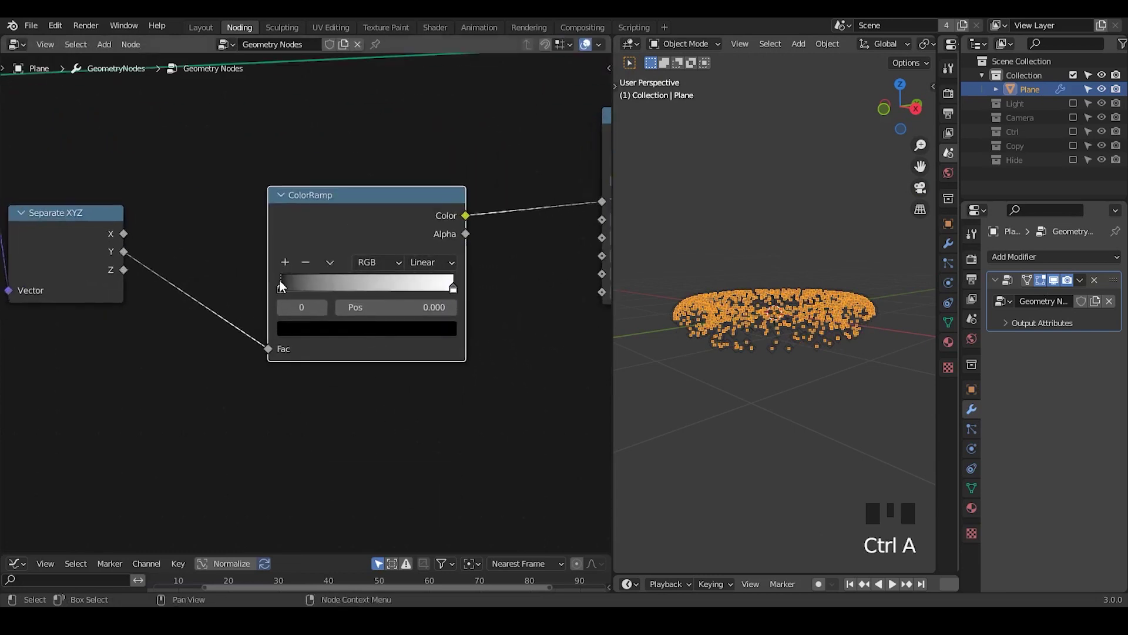
left_click_drag(293, 288, 779, 360)
left_click_drag(779, 360, 240, 258)
Add Math Add (0.5) and Modulo (1.0) nodes before the ColorRamp on the Y coordinate.
key("ctrl+a")
key("shift+d")
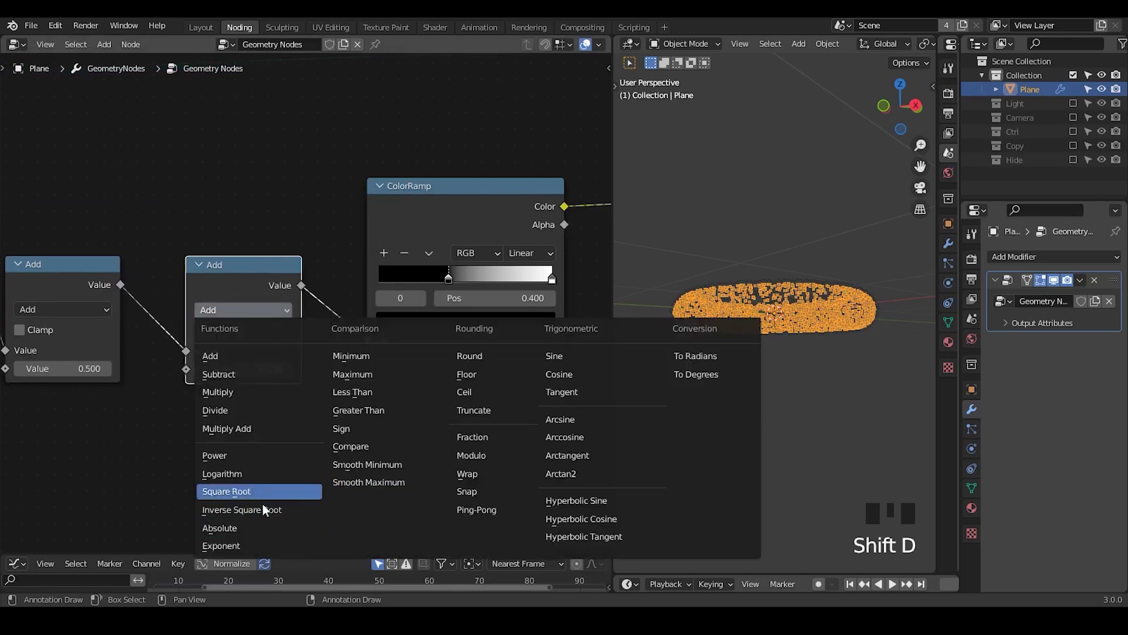
left_click_drag(487, 467, 433, 420)
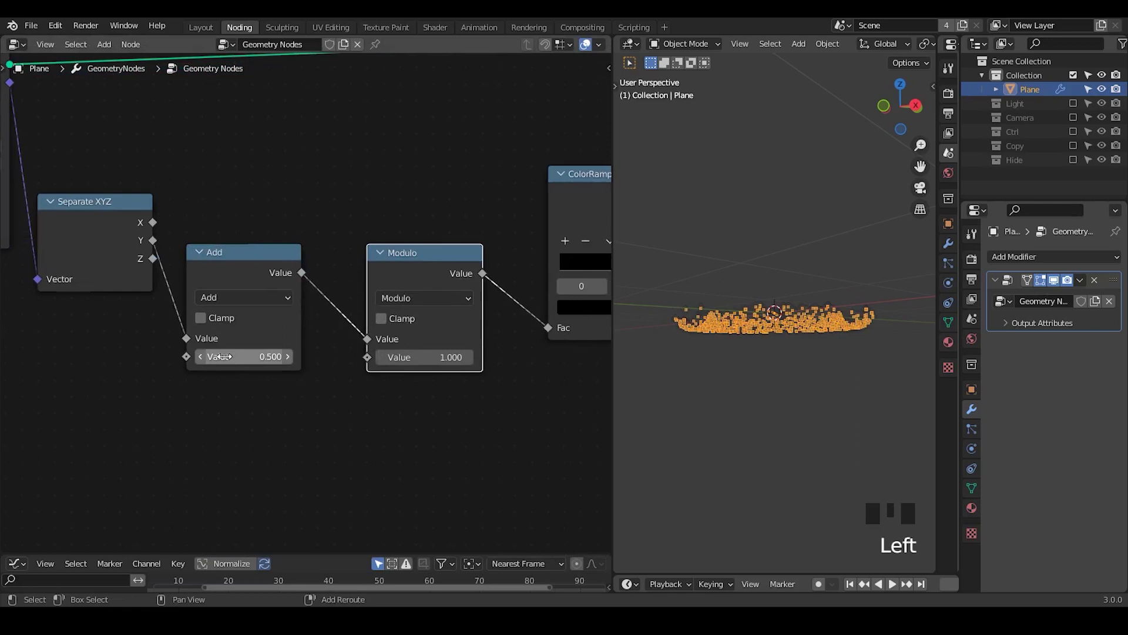
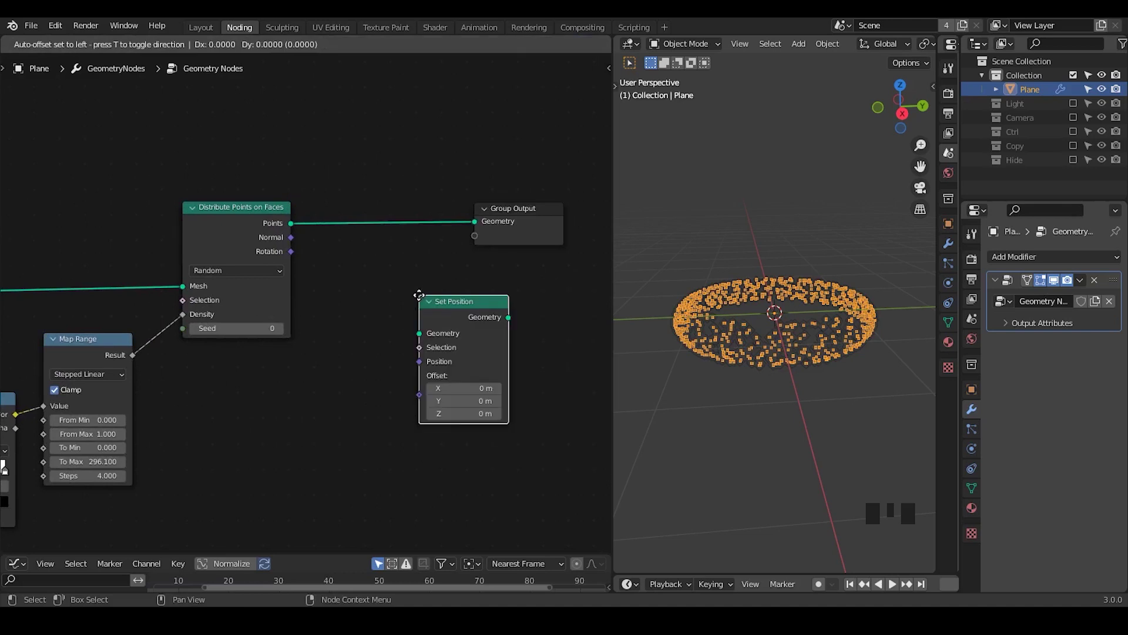
Add Set Position after the points and feed Normal through Vector Math Scale 0.2 into its Offset.
key("ctrl+a")
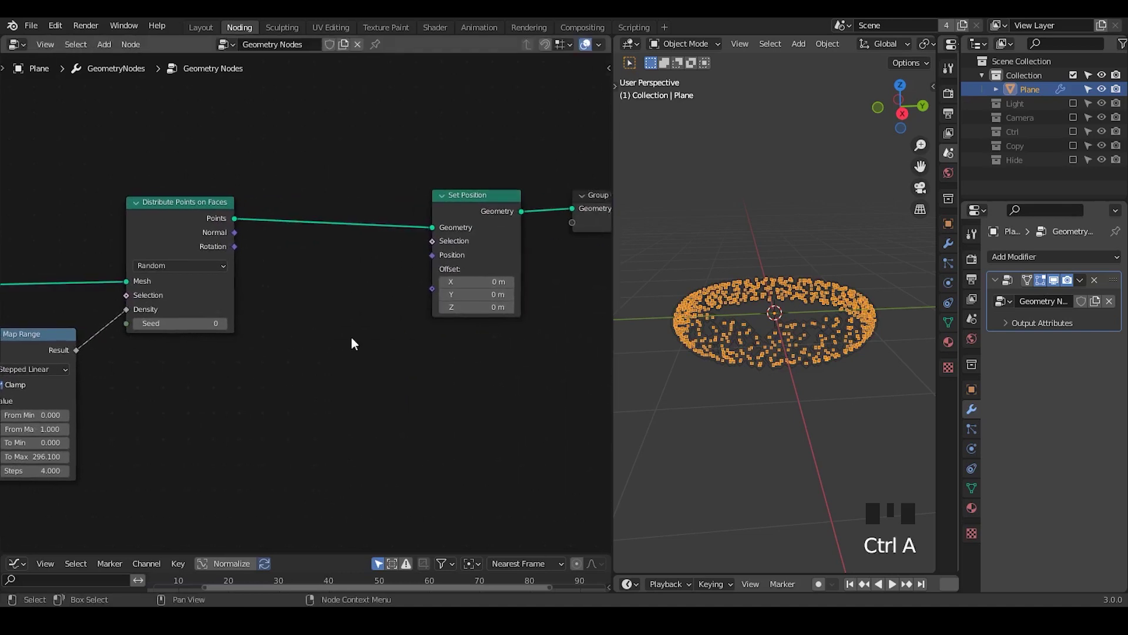
left_click_drag(778, 354, 342, 316)
left_click(342, 317)
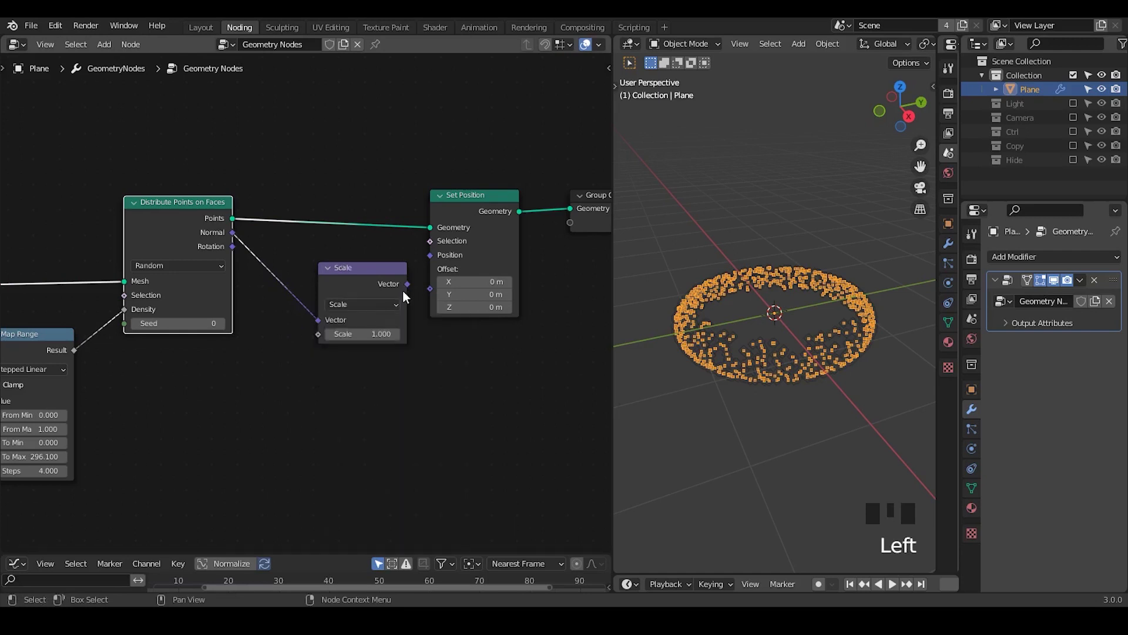
left_click(444, 300)
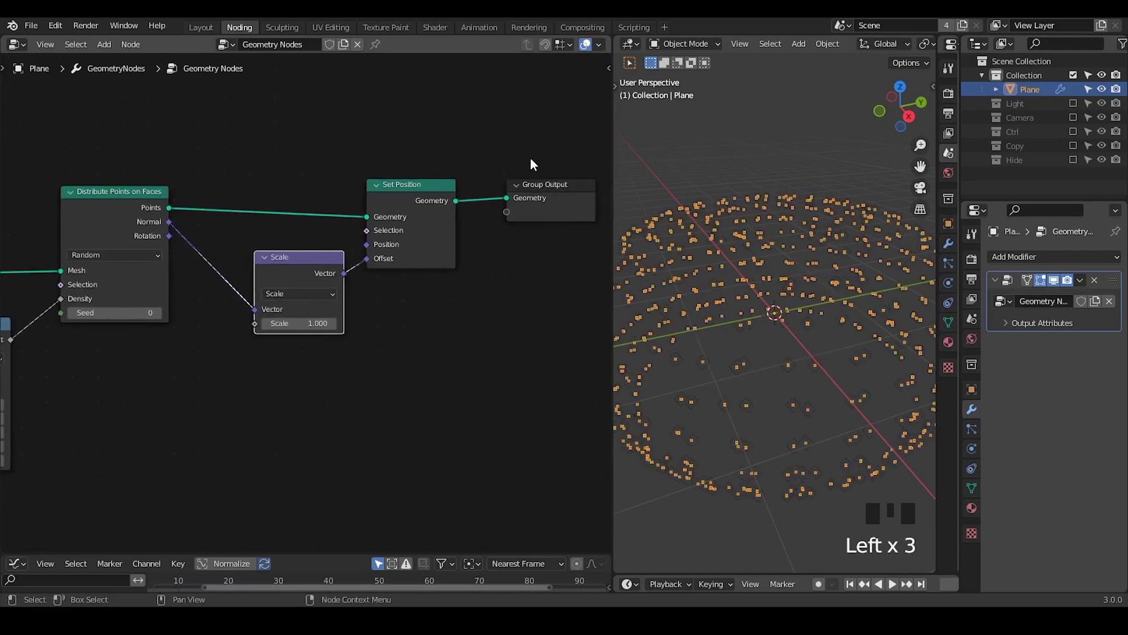
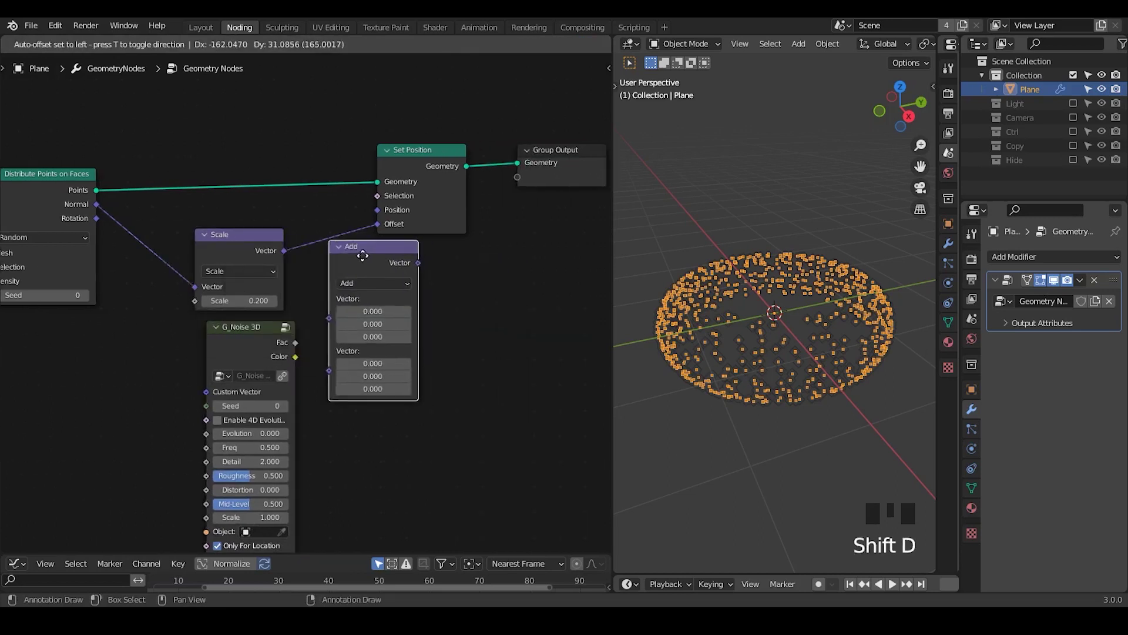
Wire the G_Noise 3D group through a Vector Math Add into the normal offset, then duplicate the math pair.
left_click_drag(368, 254, 756, 326)
left_click_drag(756, 326, 308, 358)
left_click_drag(308, 358, 329, 227)
key("shift+d")
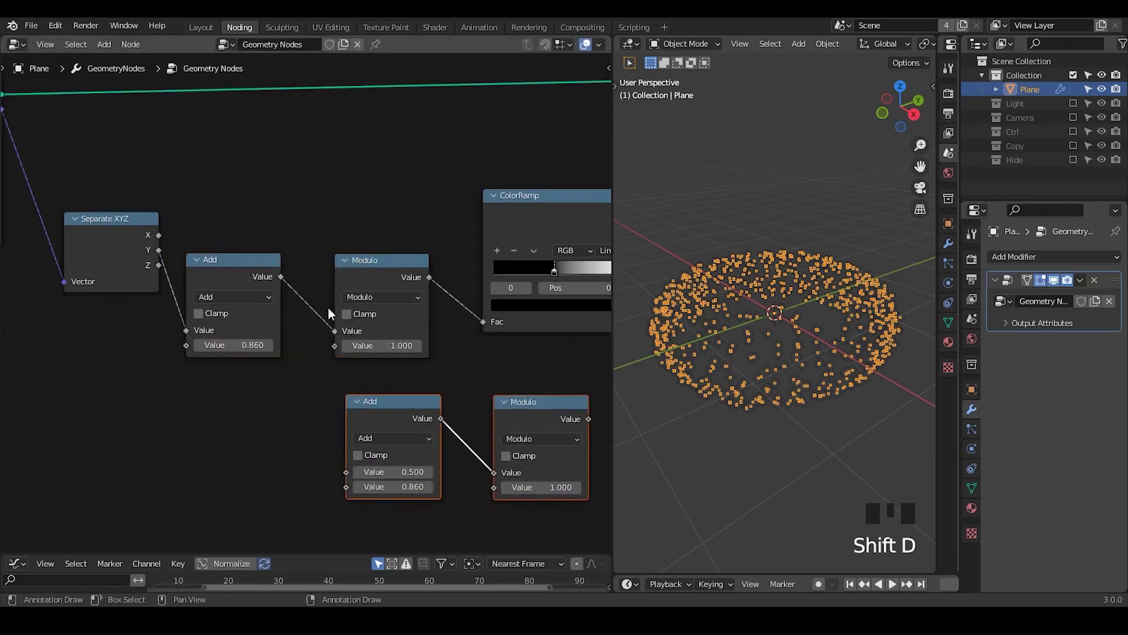
Set the copied Add node's value to 7.5, fed from Separate XYZ.
left_click(354, 481)
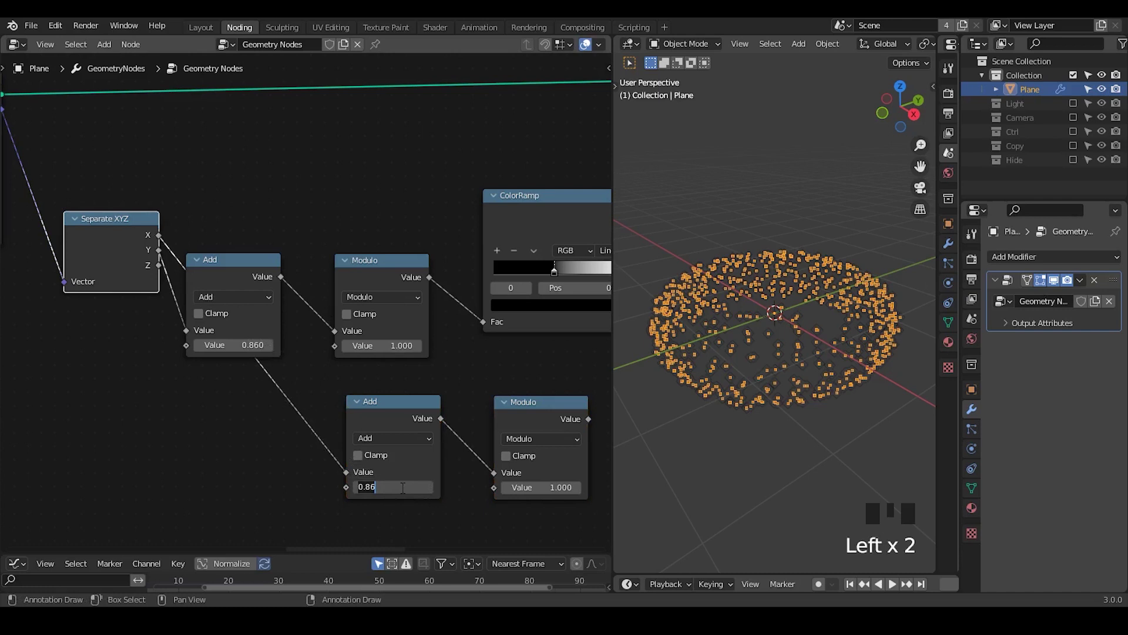
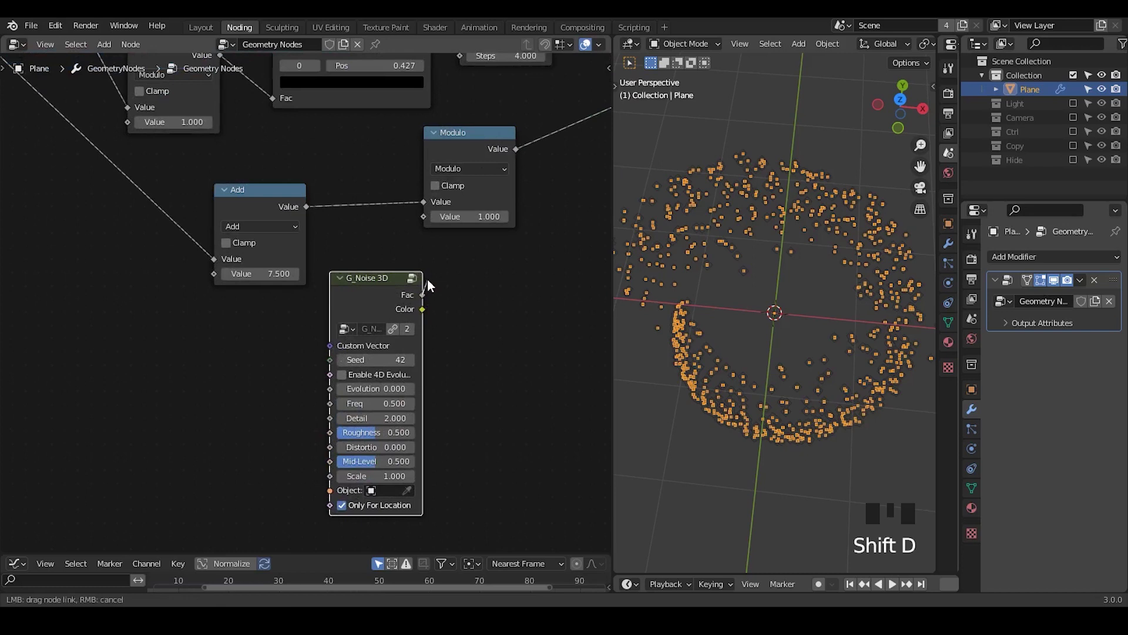
Duplicate the Add node set to 7.5 with Shift+D.
left_click(275, 224)
key("shift+d")
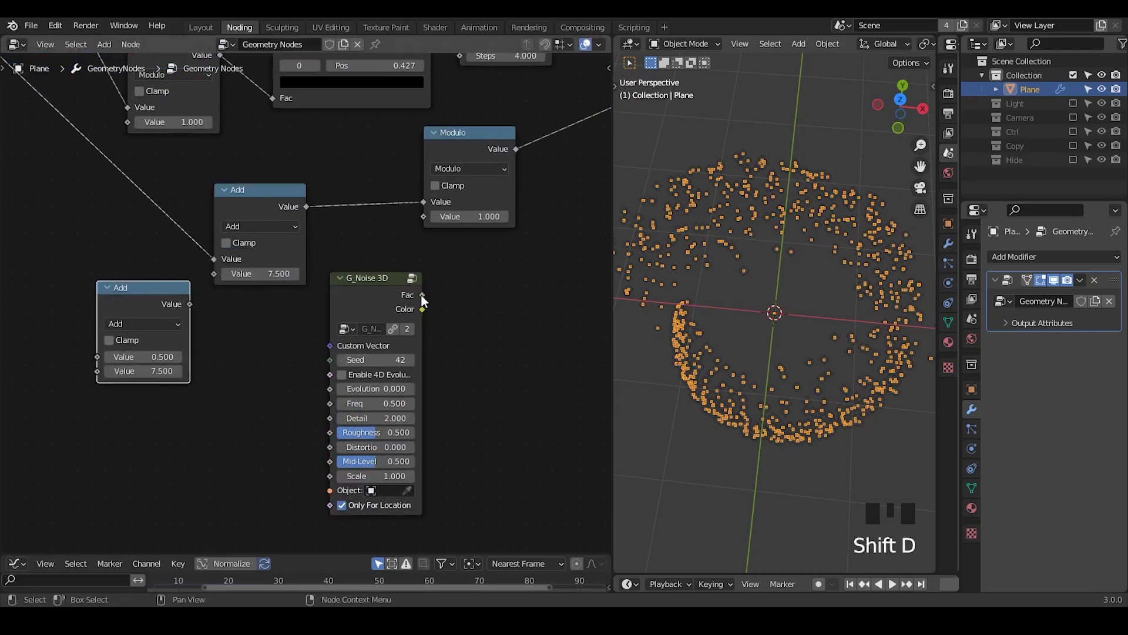
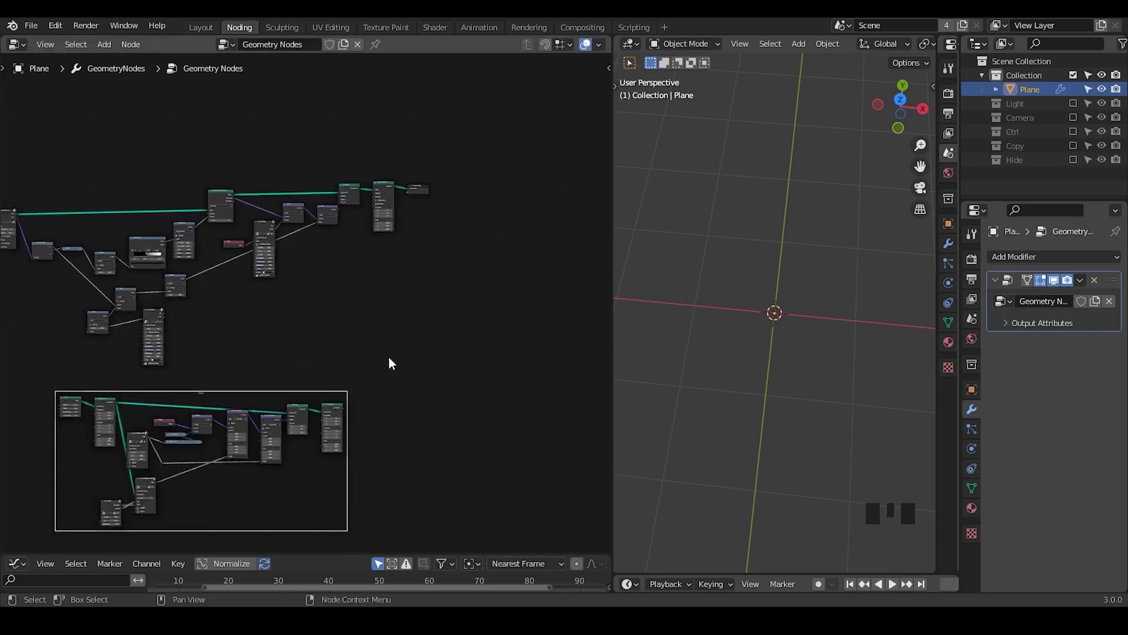
Add an Instance on Points node with the petal object so petals fill the ring.
left_click_drag(396, 184, 767, 380)
left_click_drag(767, 380, 165, 246)
left_click(165, 246)
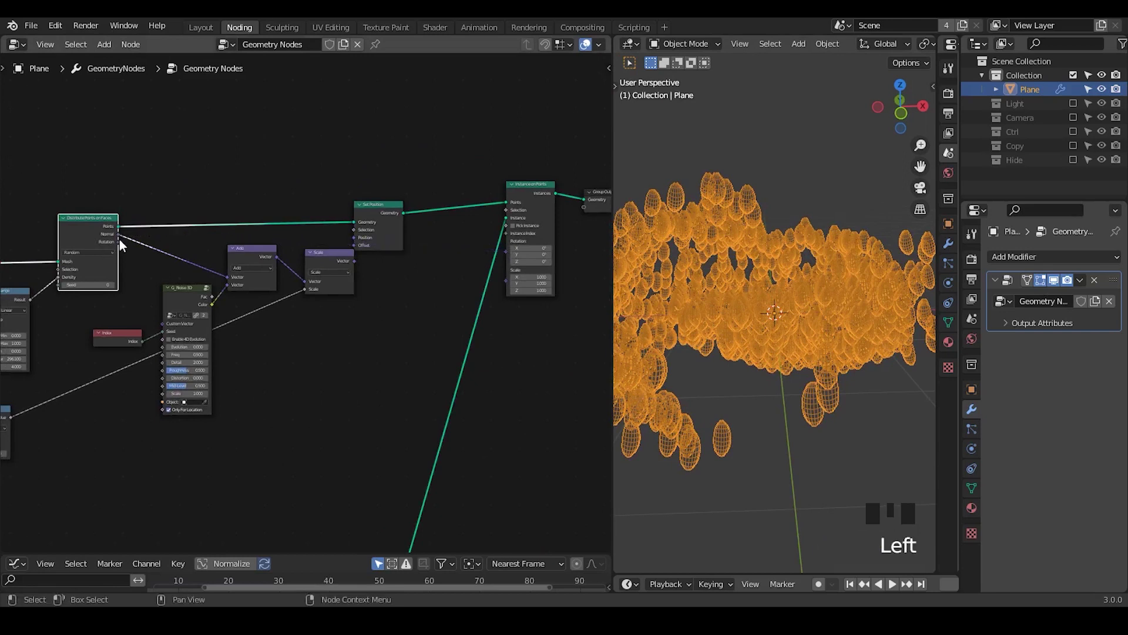
left_click_drag(513, 255, 755, 385)
left_click_drag(755, 385, 856, 589)
left_click_drag(856, 588, 430, 130)
Add the G_Randomness group with average 0 and link its Vector into the instances' Rotation.
key("m")
left_click_drag(819, 401, 779, 302)
key("z")
left_click(866, 331)
Set Randomness Var to 6.283 with Rel to Avg off and reroute the Modulo result toward instancing.
left_click_drag(801, 389, 767, 376)
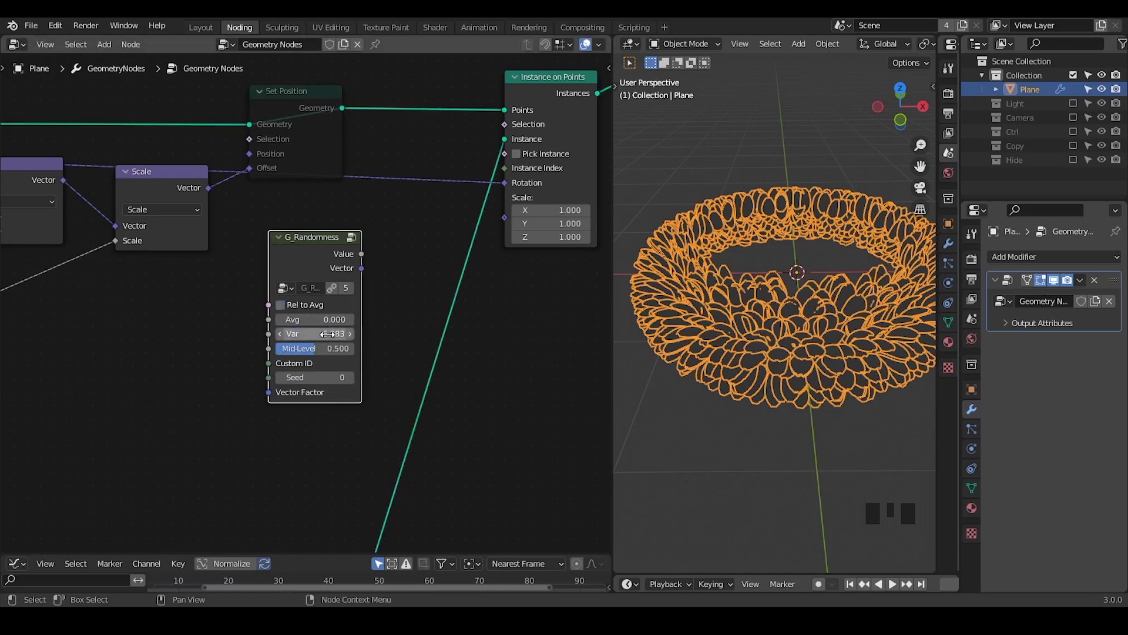
left_click_drag(380, 251, 164, 296)
right_click(164, 296)
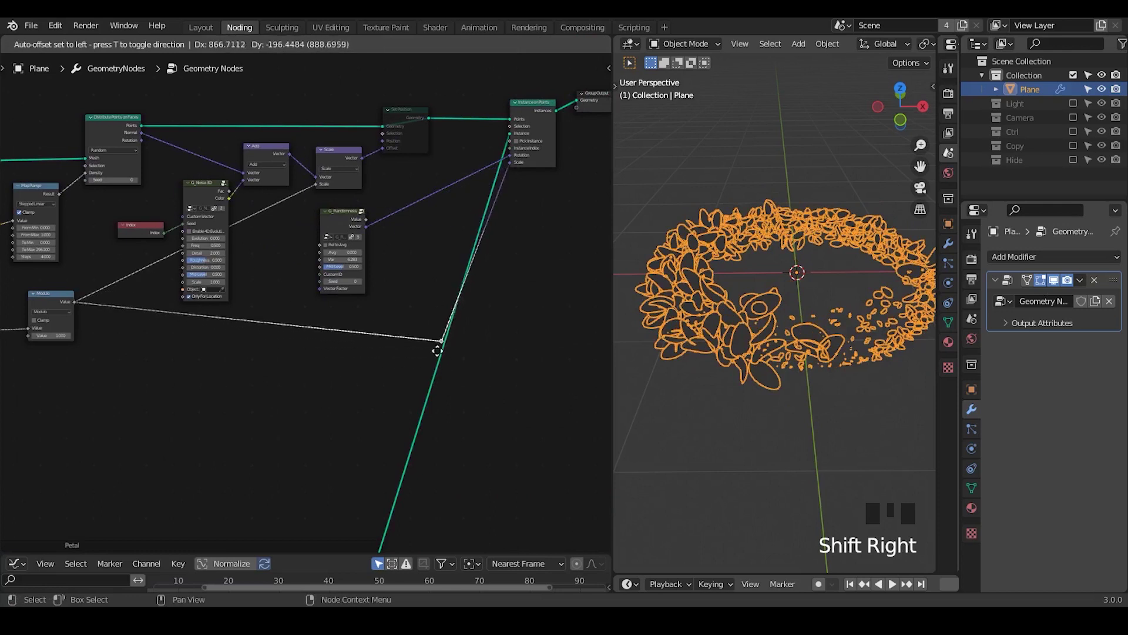
Add a Float Curve and connect it to the Instance on Points Scale input.
key("g")
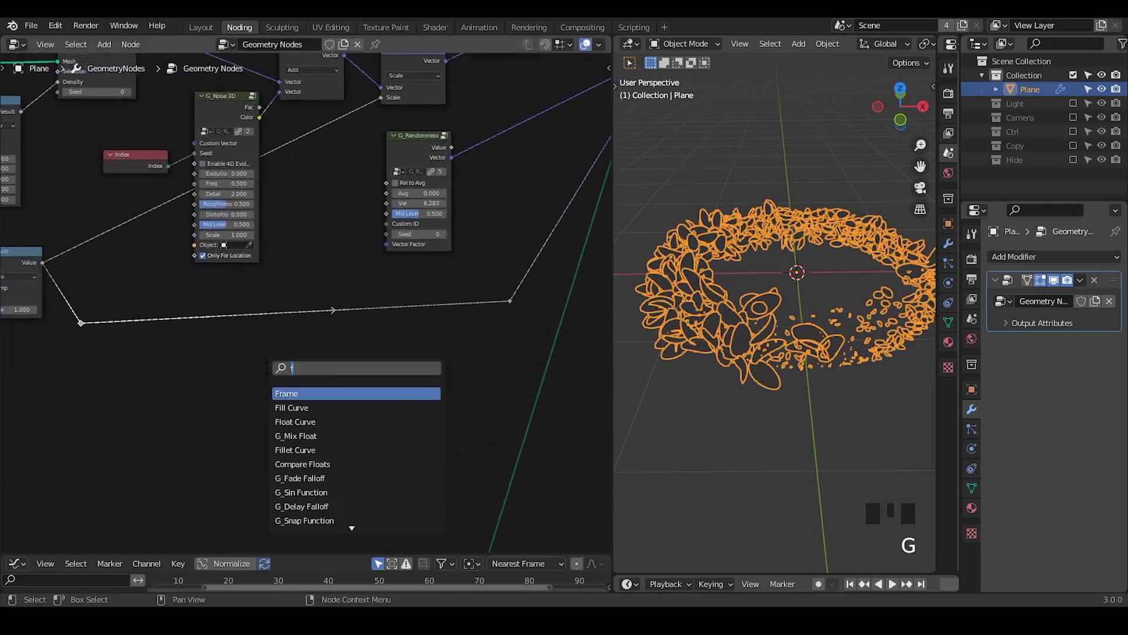
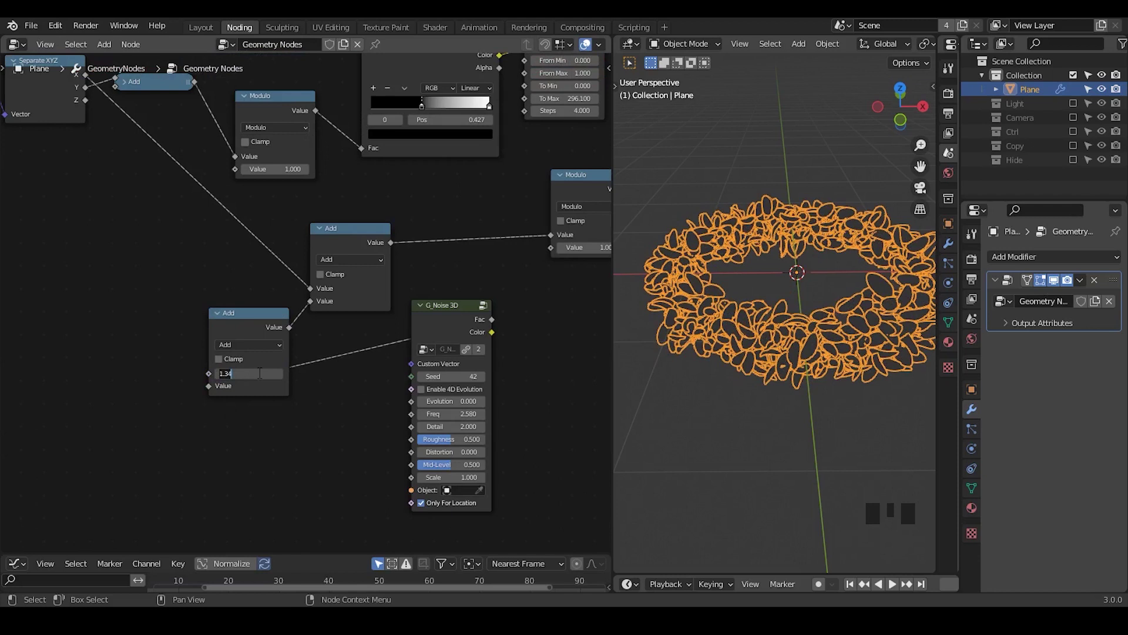
left_click_drag(332, 339, 294, 259)
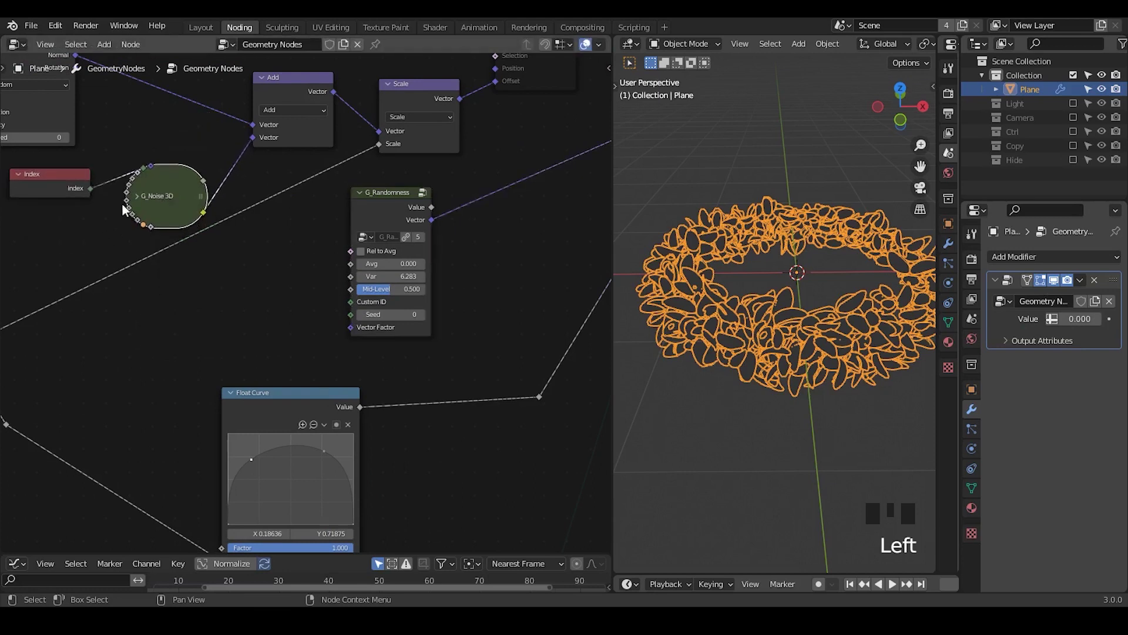
Duplicate Noise 3D, seed it with a G_Index Seed group and feed it into petal Rotation.
key("shift+d")
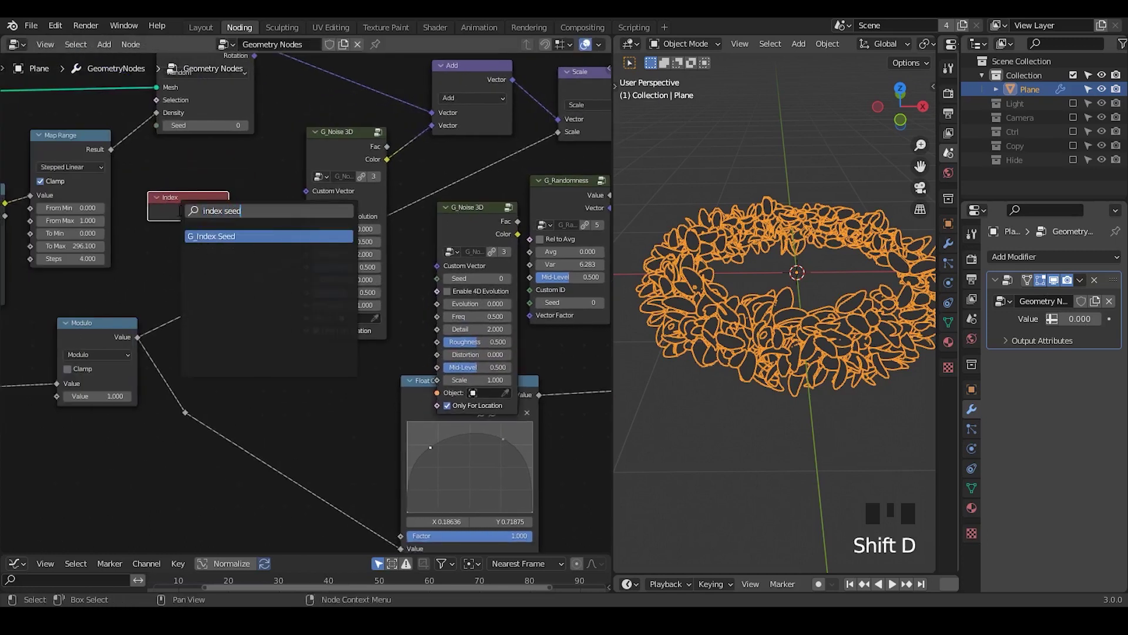
key("e")
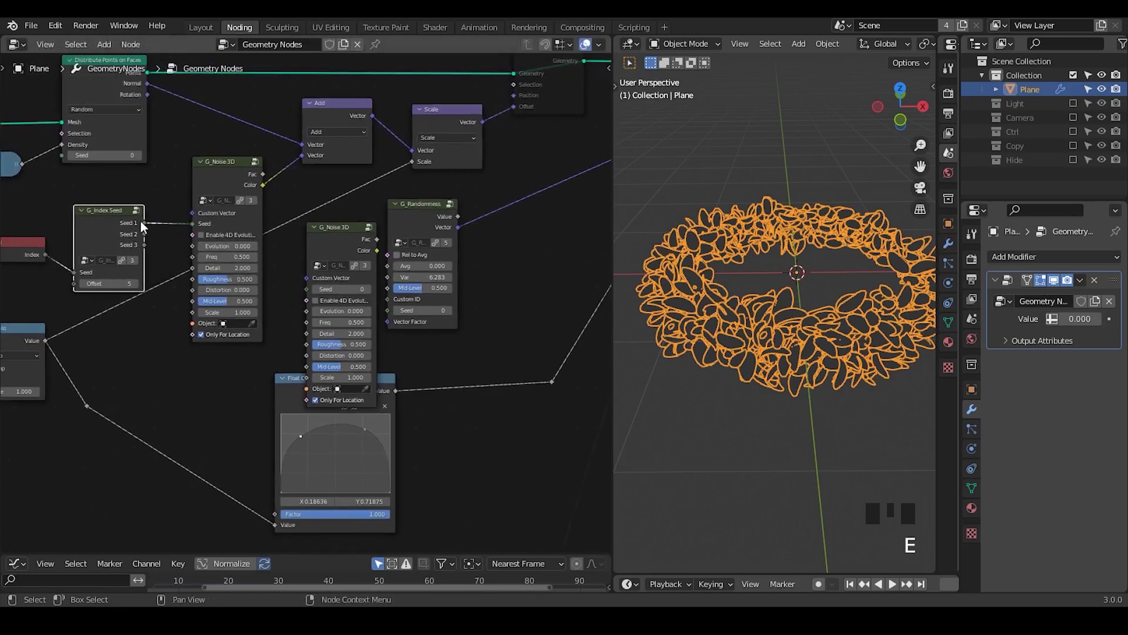
left_click_drag(345, 269, 466, 170)
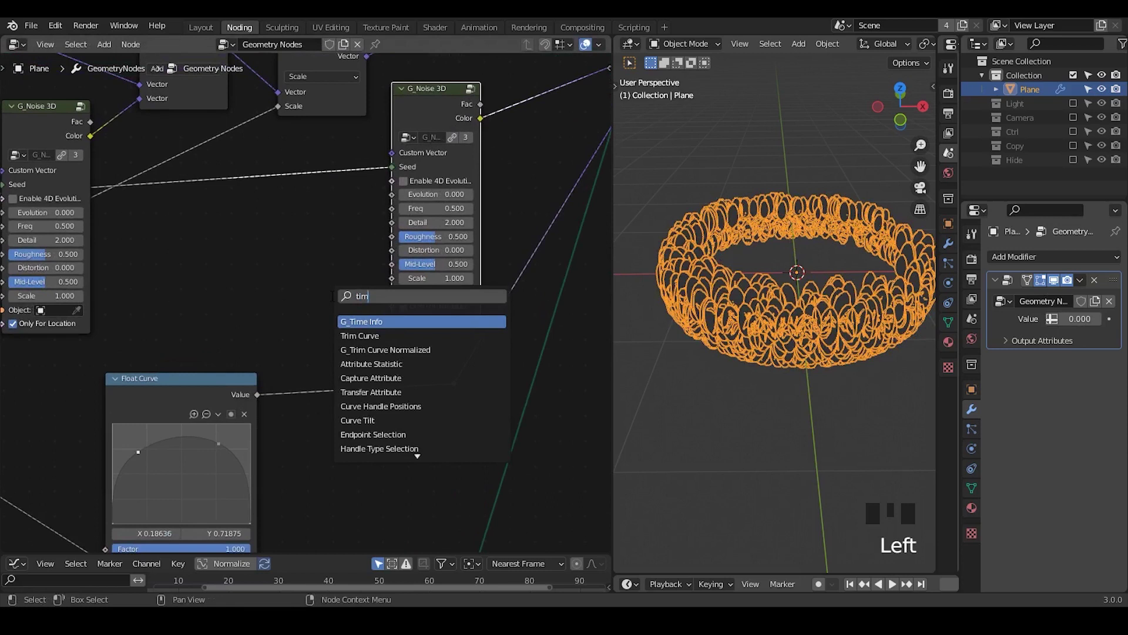
Add G_Time Info and link its Frame into the second Noise 3D, factor 45, offset 33.4.
key("ctrl+a")
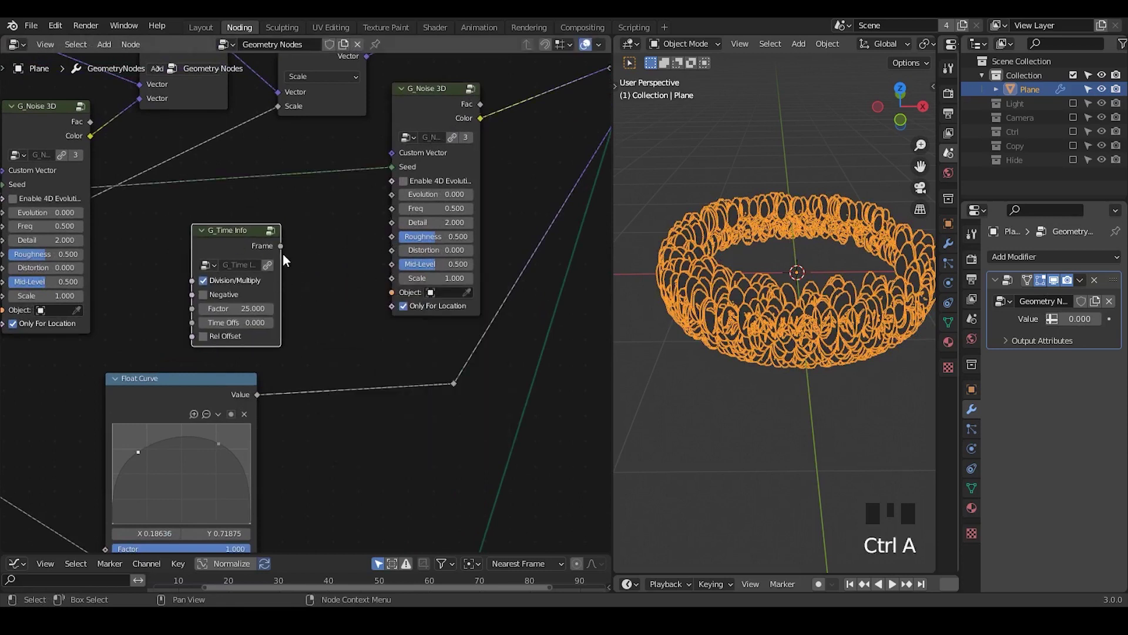
key("ctrl+a")
key("x")
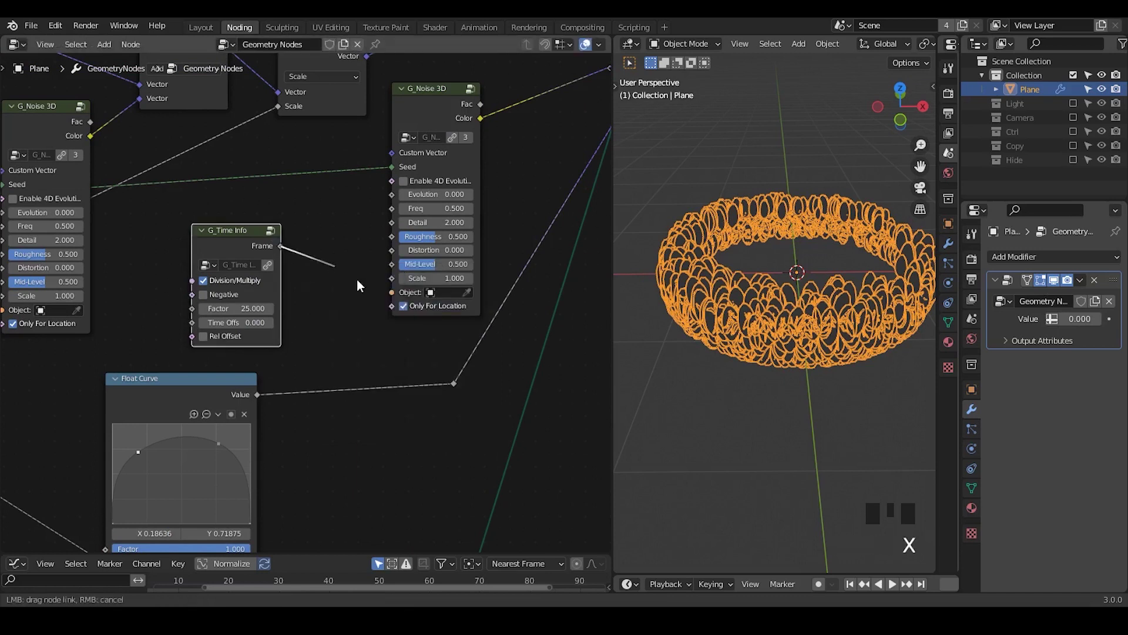
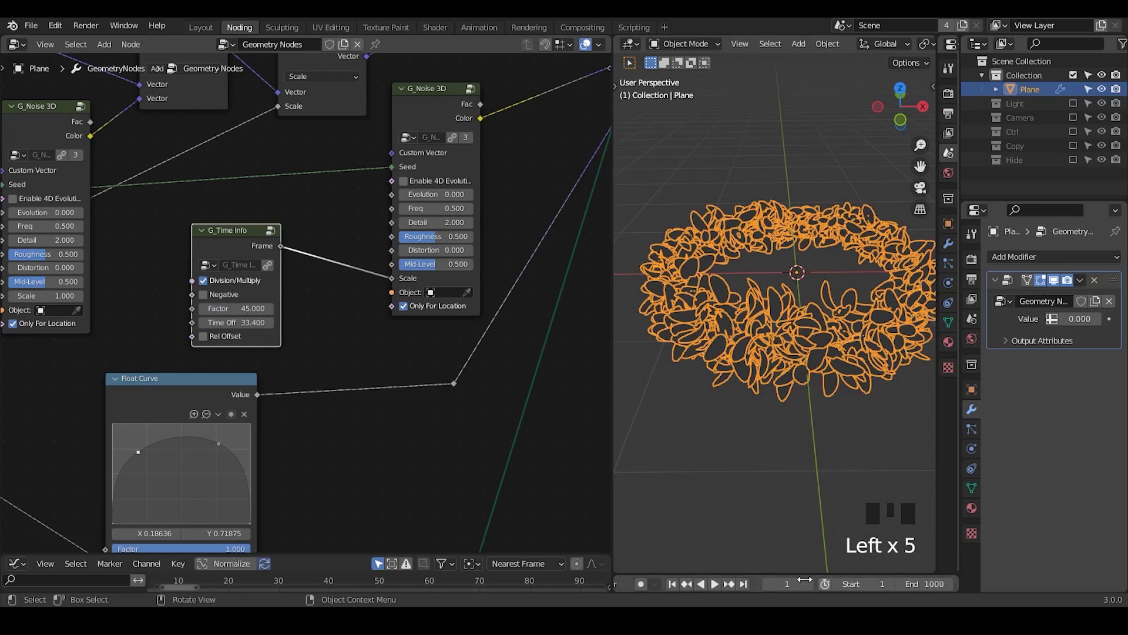
Lower the Time Info Factor down to 5 to slow the time-driven noise.
left_click_drag(718, 593, 531, 353)
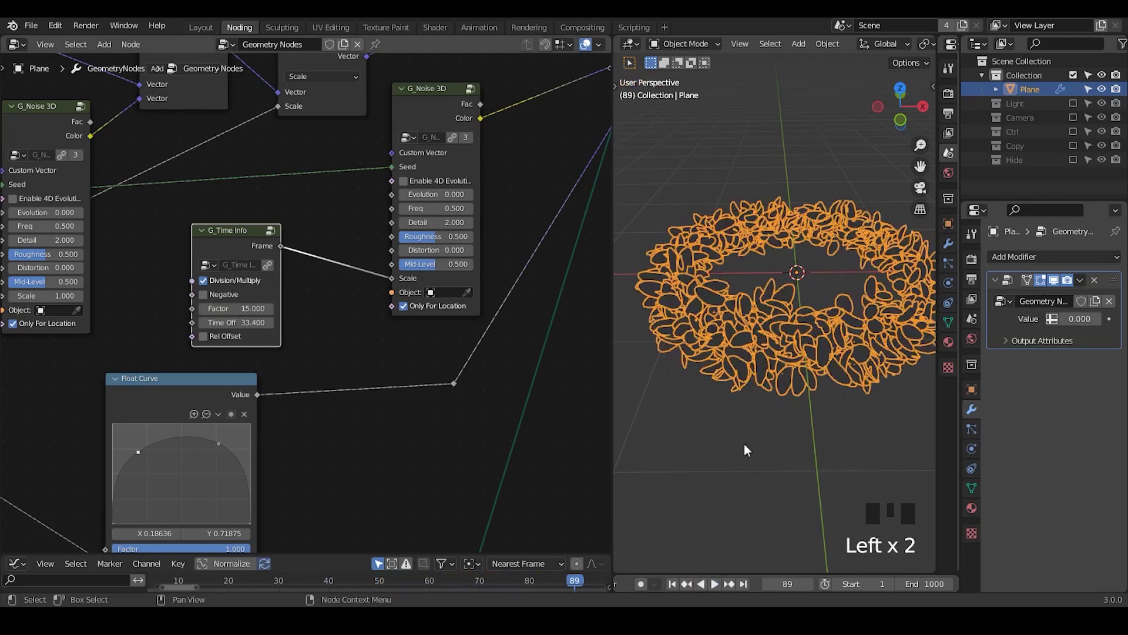
left_click_drag(717, 592, 720, 591)
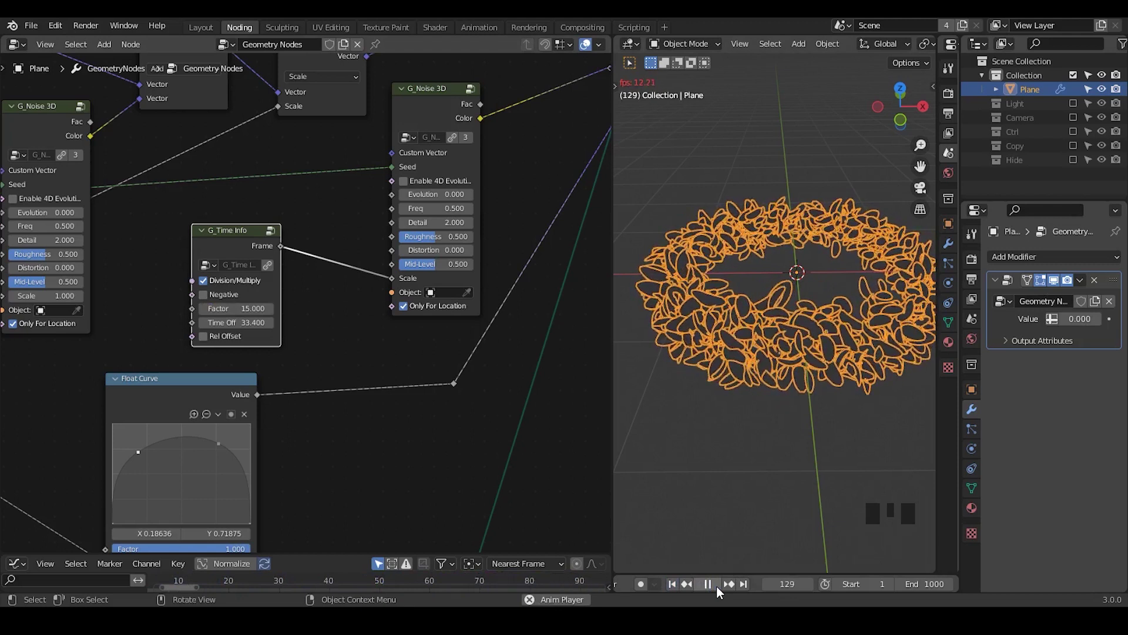
left_click_drag(721, 592, 340, 307)
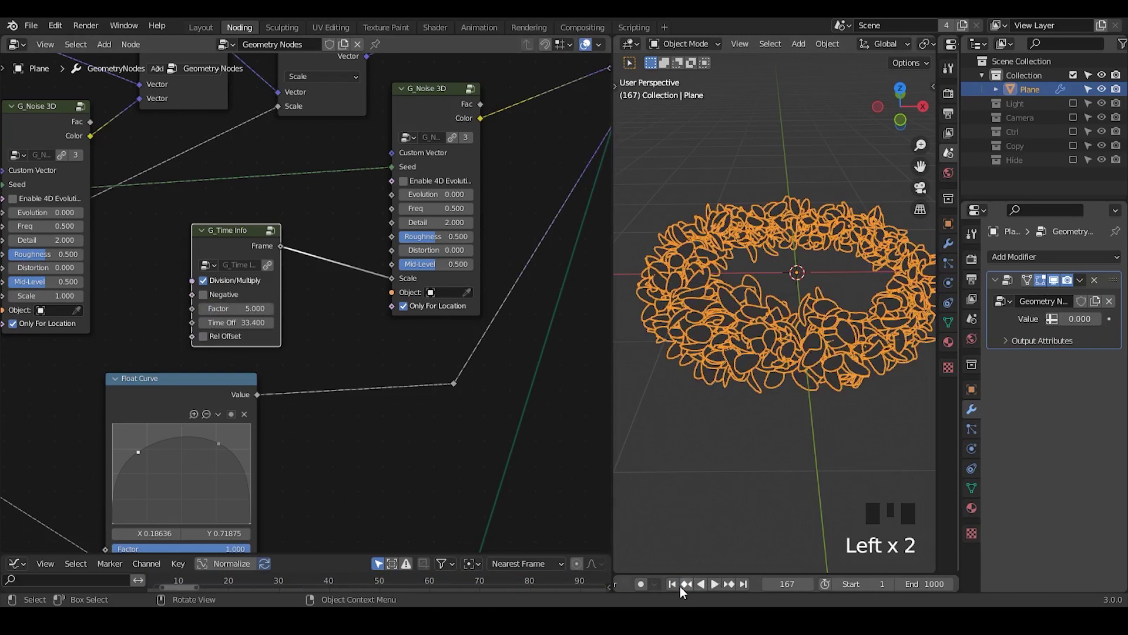
left_click_drag(717, 591, 720, 591)
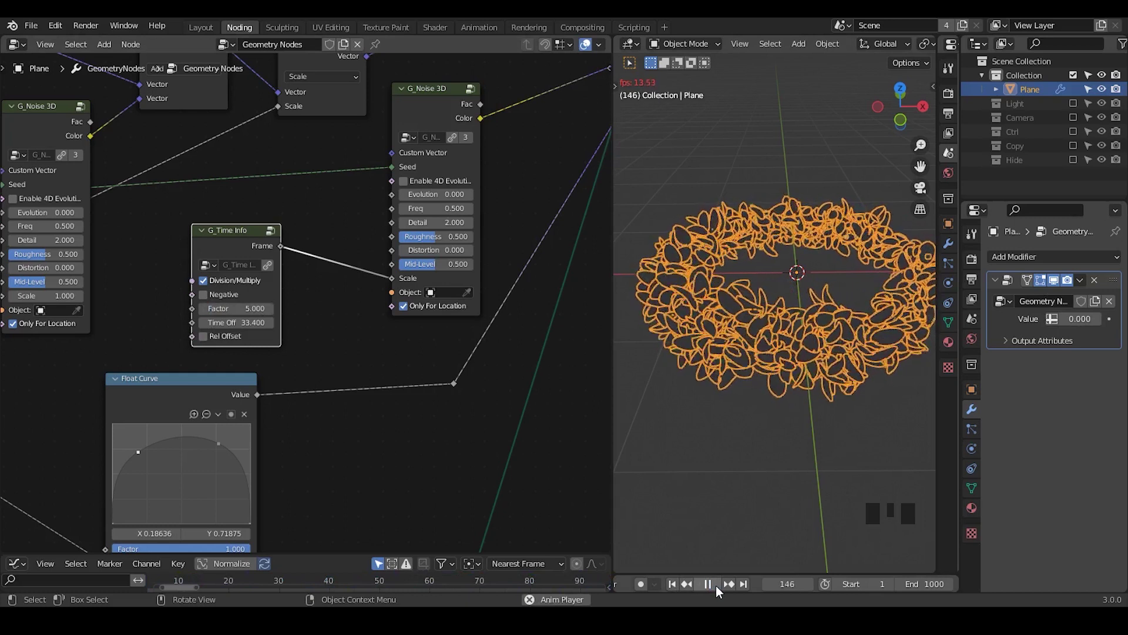
left_click_drag(720, 592, 414, 134)
Play the animation and view the petal ring from above to watch it move.
key("m")
left_click_drag(779, 257, 693, 595)
Wire the collapsed Noise 3D and Randomness outputs into the instances' Rotation and Scale.
left_click_drag(694, 595, 793, 361)
left_click_drag(793, 361, 717, 588)
left_click_drag(717, 588, 253, 208)
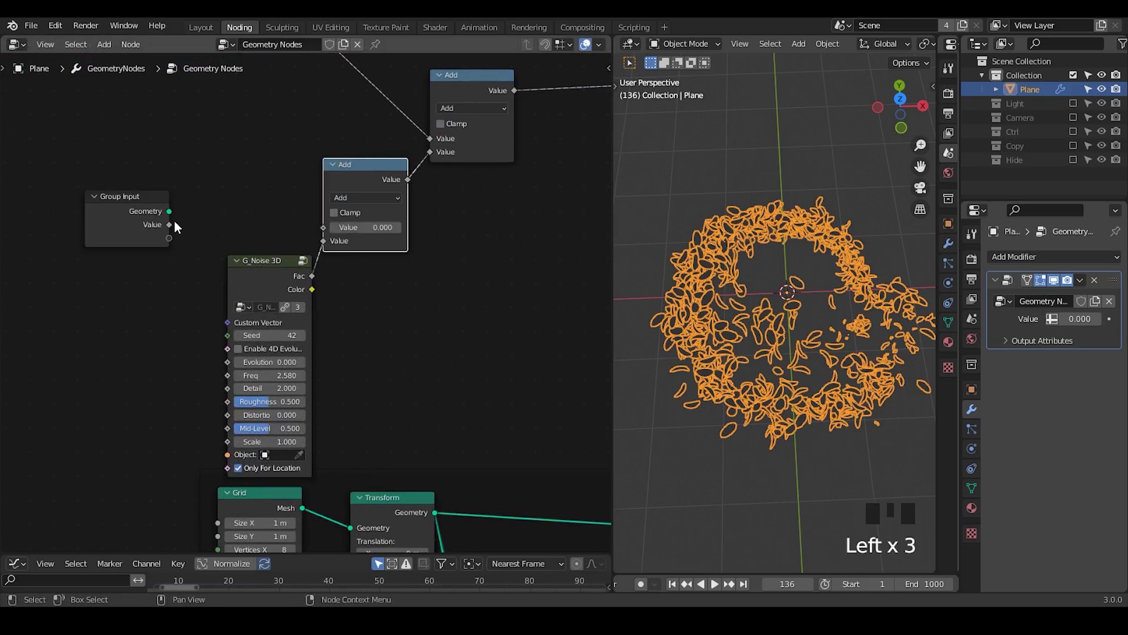
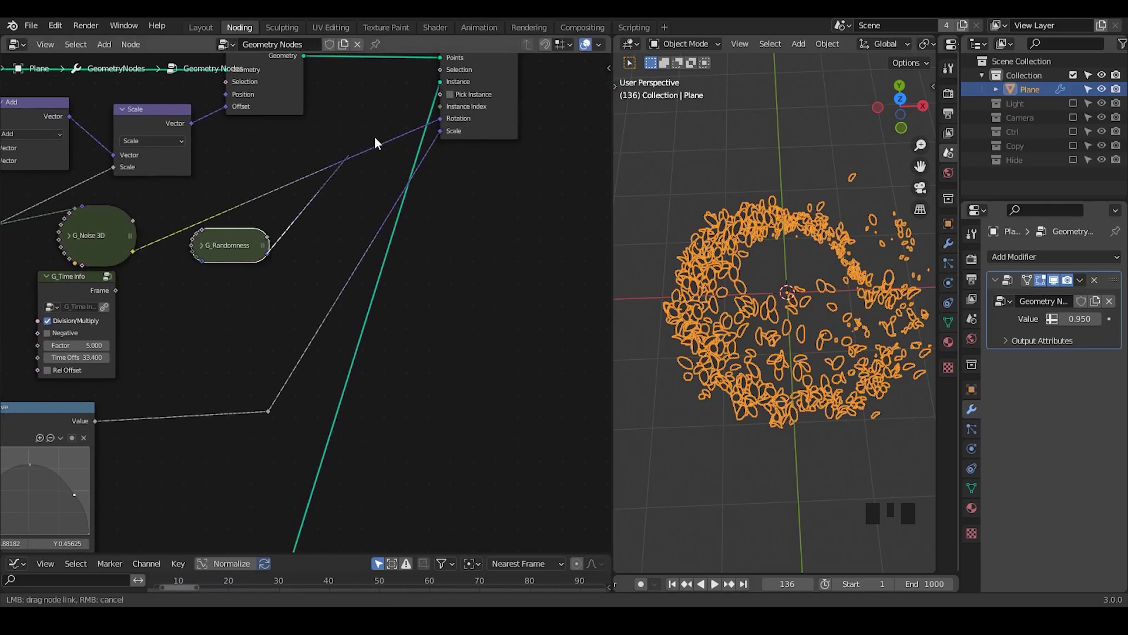
Add a Vector Math Scale node after G_Randomness with Var 0.150 and Seed 220.
left_click_drag(449, 123, 437, 203)
key("ctrl+a")
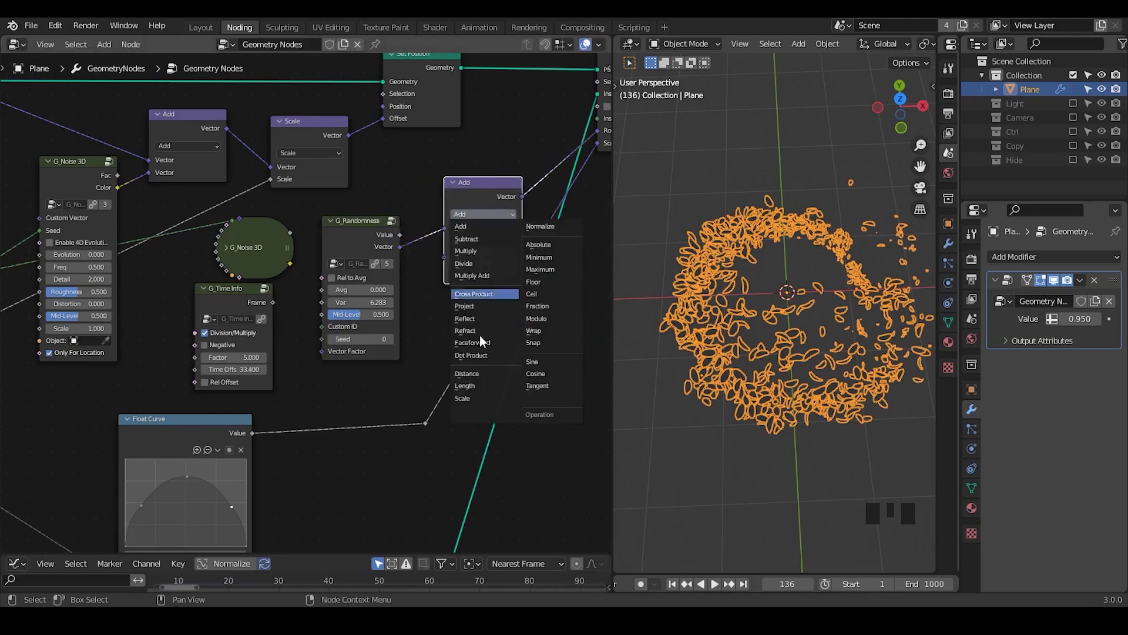
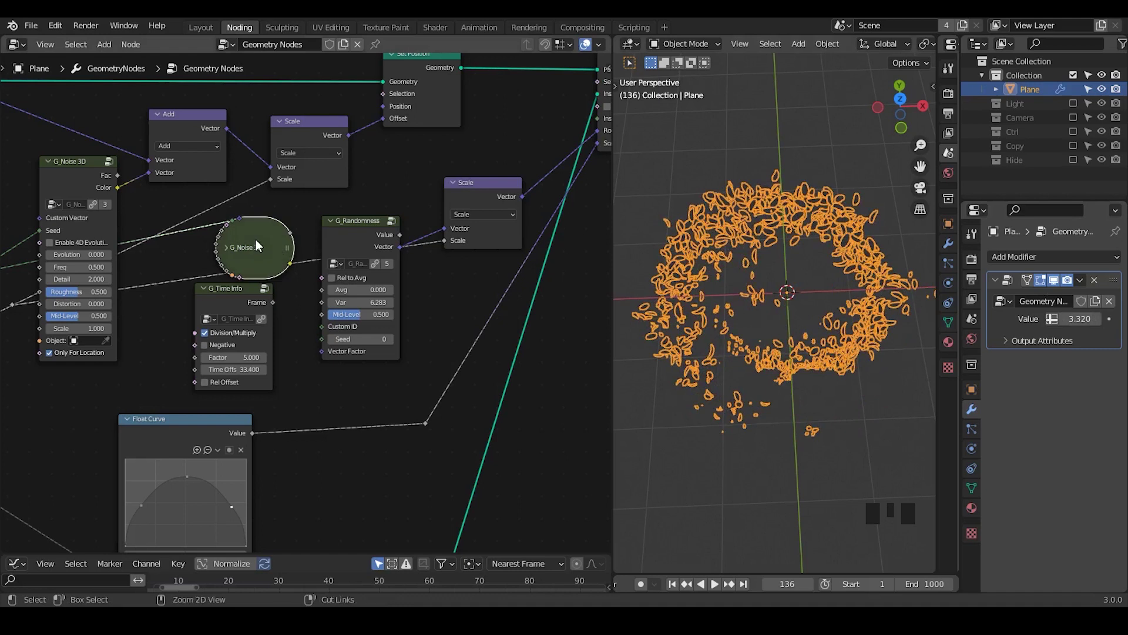
key("ctrl+x")
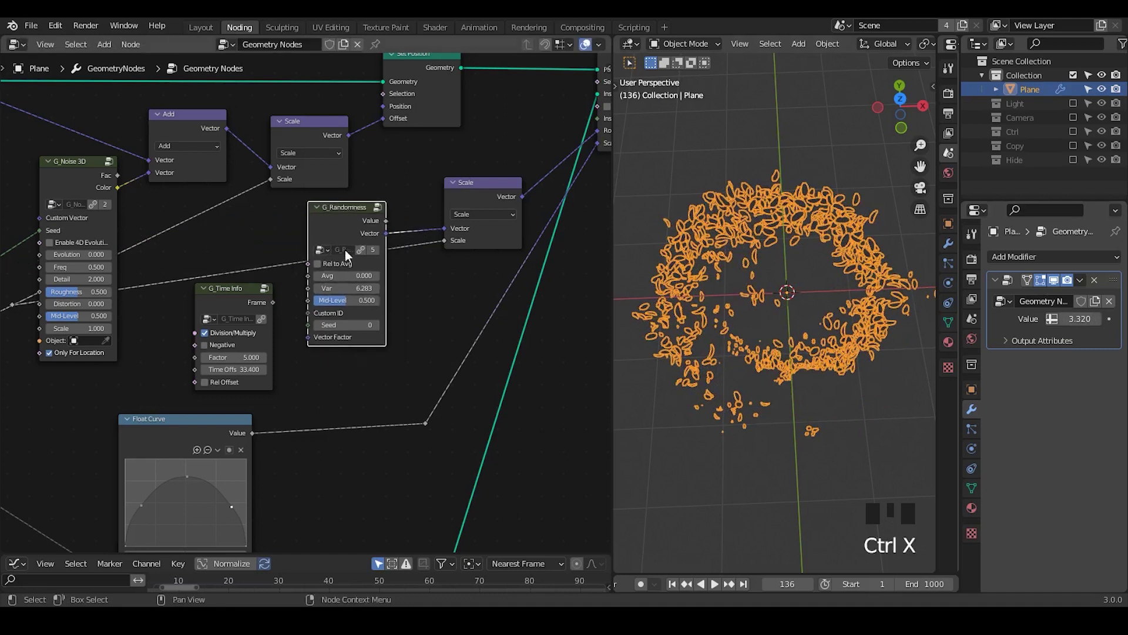
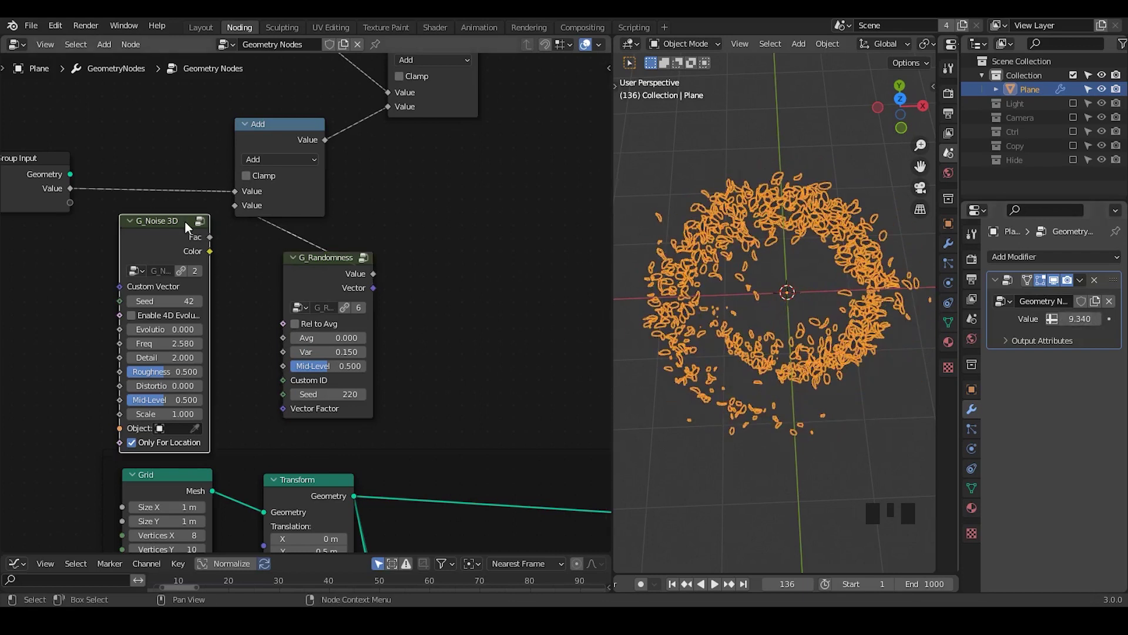
Insert a Set Material node with Petals and Realize Instances before the Group Output.
key("x")
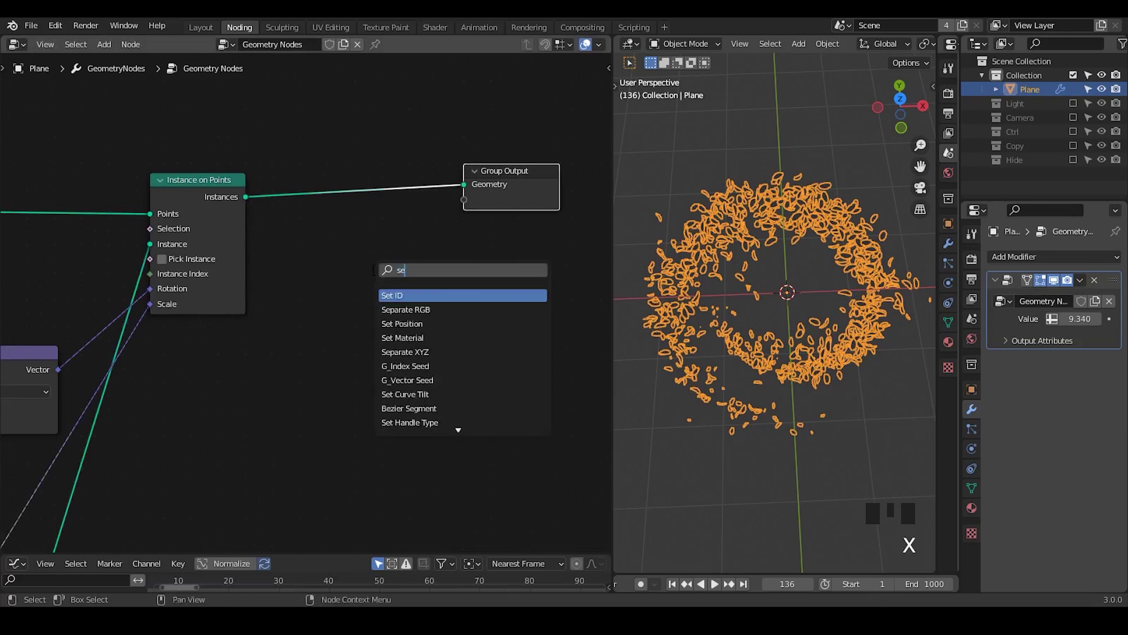
key("ctrl+a")
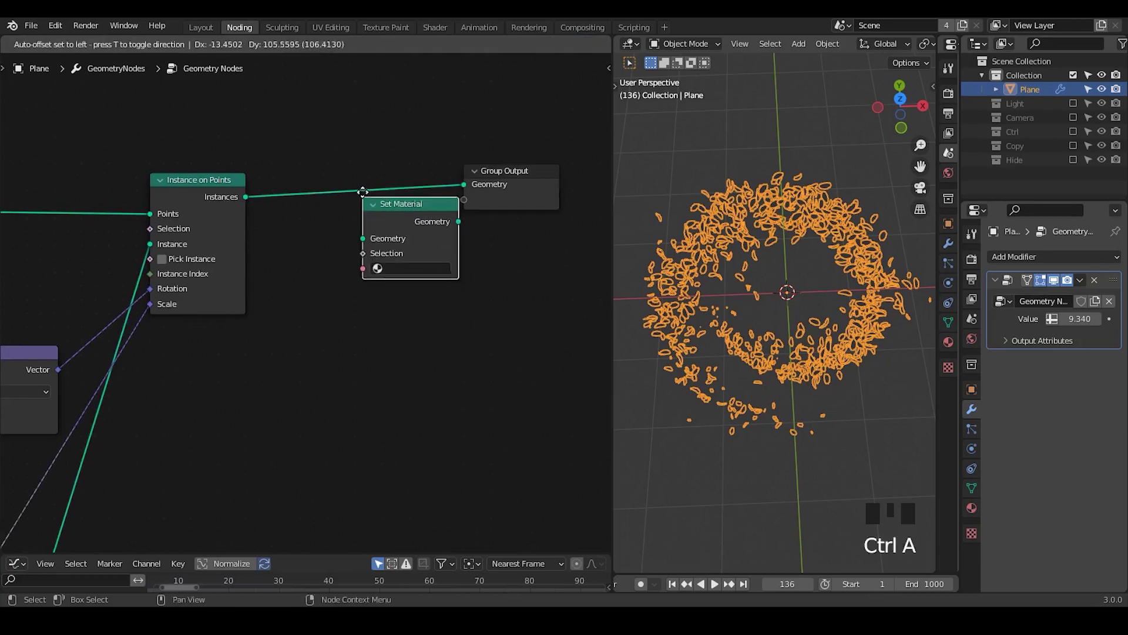
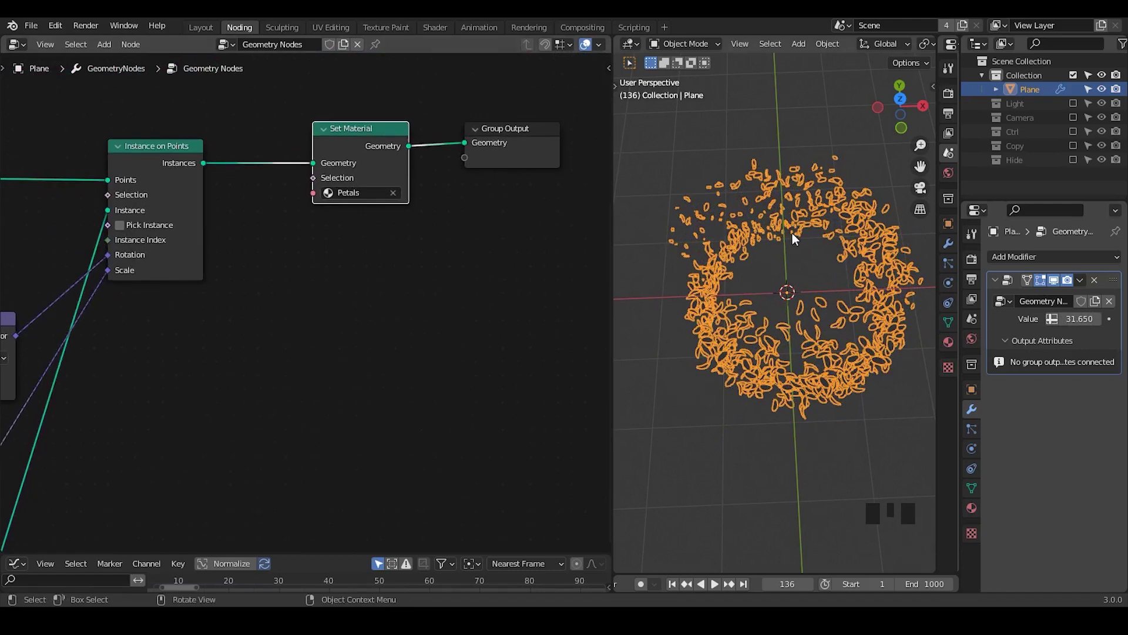
left_click_drag(792, 282, 789, 267)
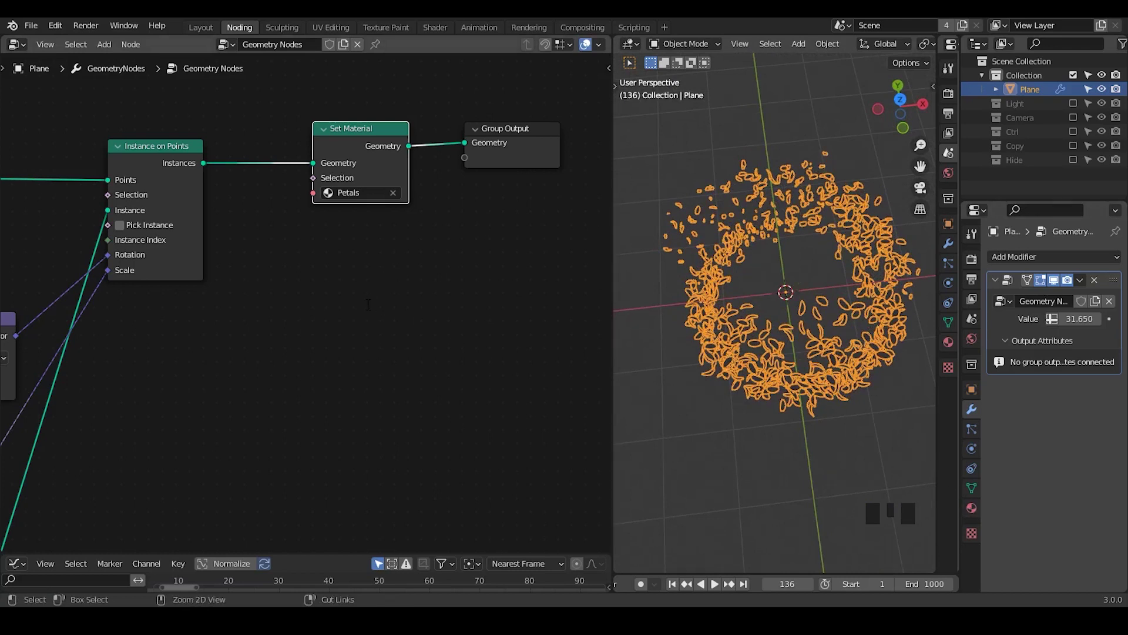
Add the G_Index Converge group node and feed the point geometry into it.
key("ctrl+a")
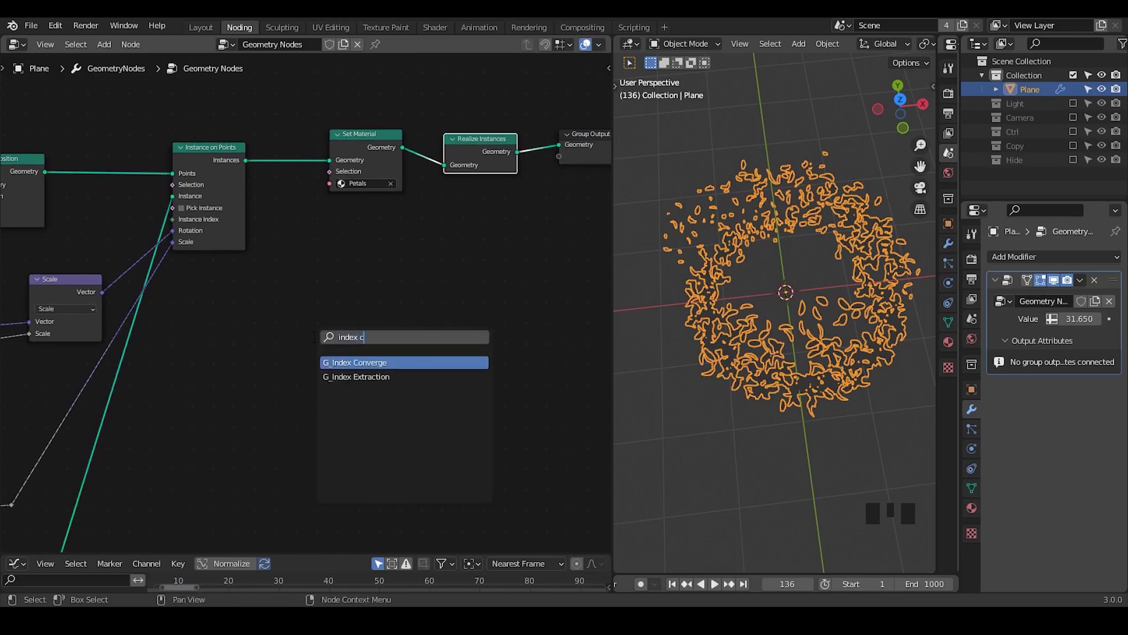
key("ctrl+a")
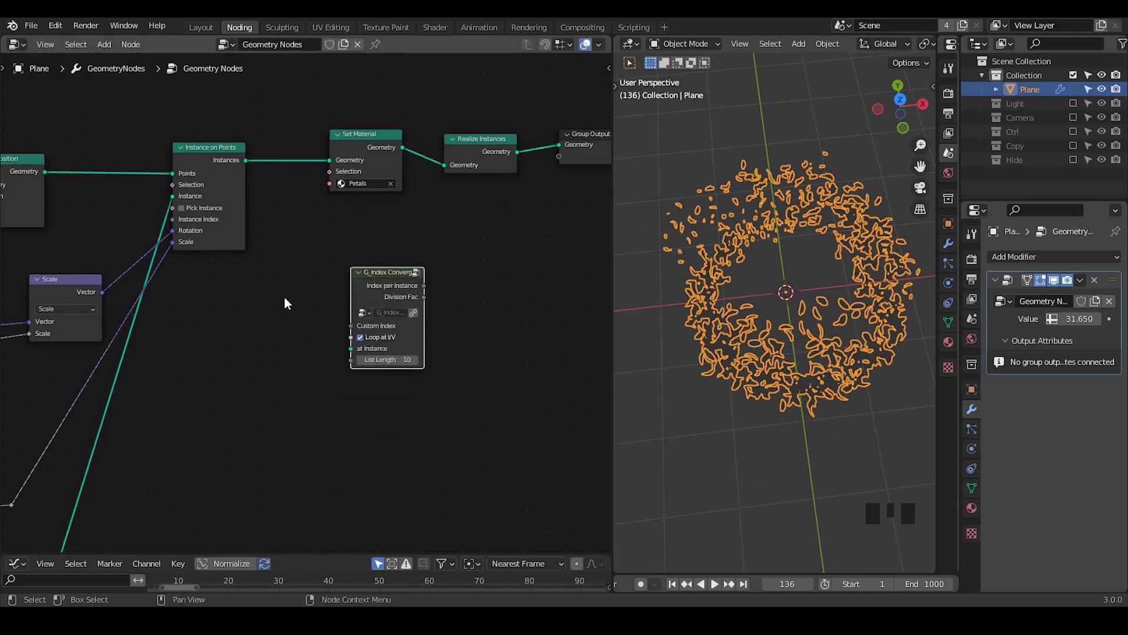
right_click(144, 395)
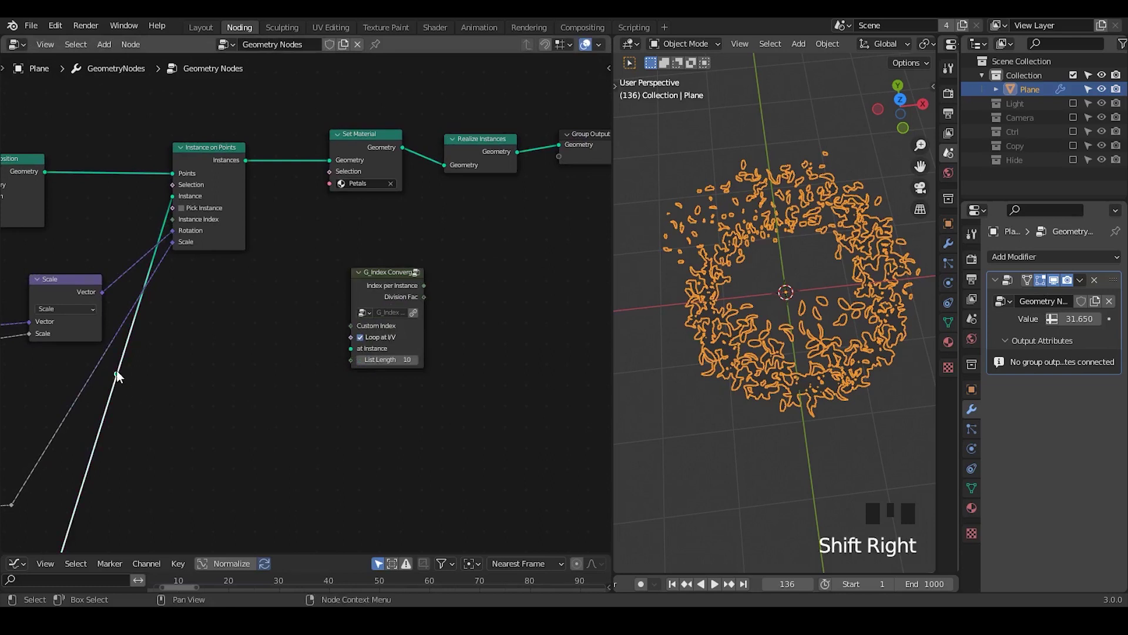
left_click_drag(356, 359, 371, 286)
Add a Transfer Attribute node (Float, Index, Point) fed by the index outputs, then split the node editor in two.
key("t")
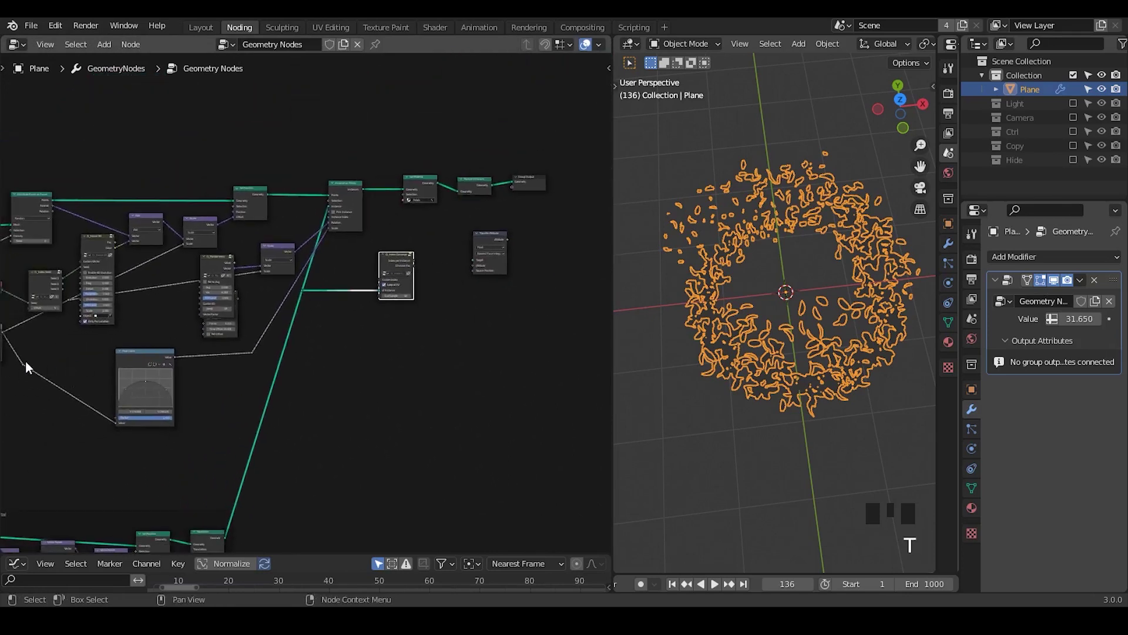
left_click_drag(484, 335, 443, 322)
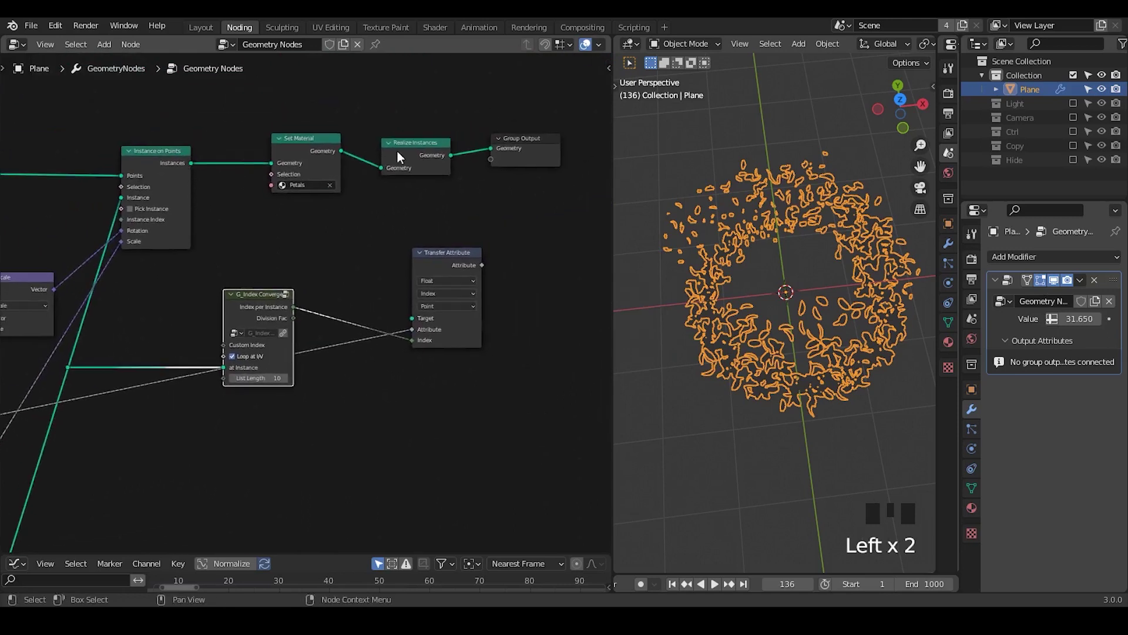
left_click_drag(480, 302, 428, 282)
Wire the Attribute node reading C into the Petals material's Principled BSDF base color.
left_click_drag(428, 282, 332, 370)
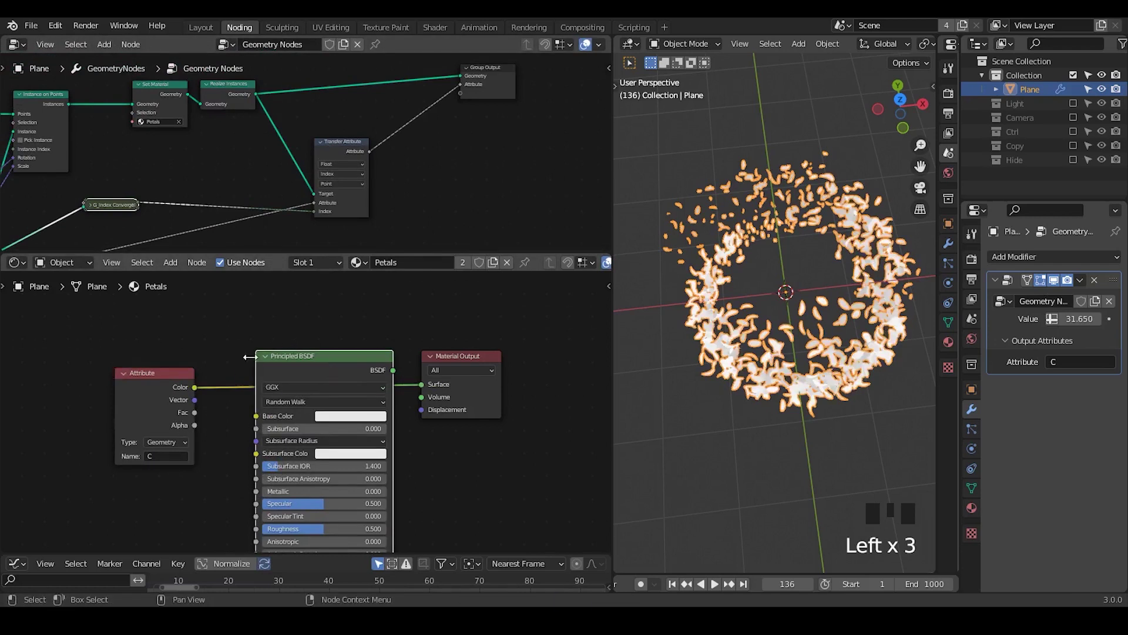
Pull the Principled BSDF out so attribute C feeds the Material Output surface directly.
left_click_drag(269, 362, 779, 132)
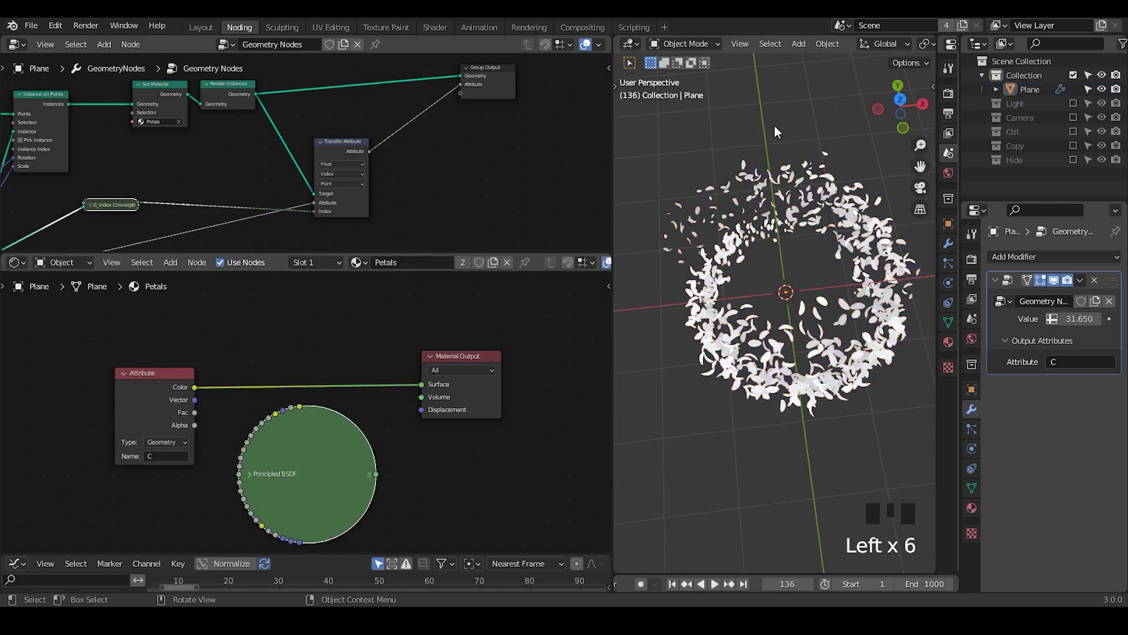
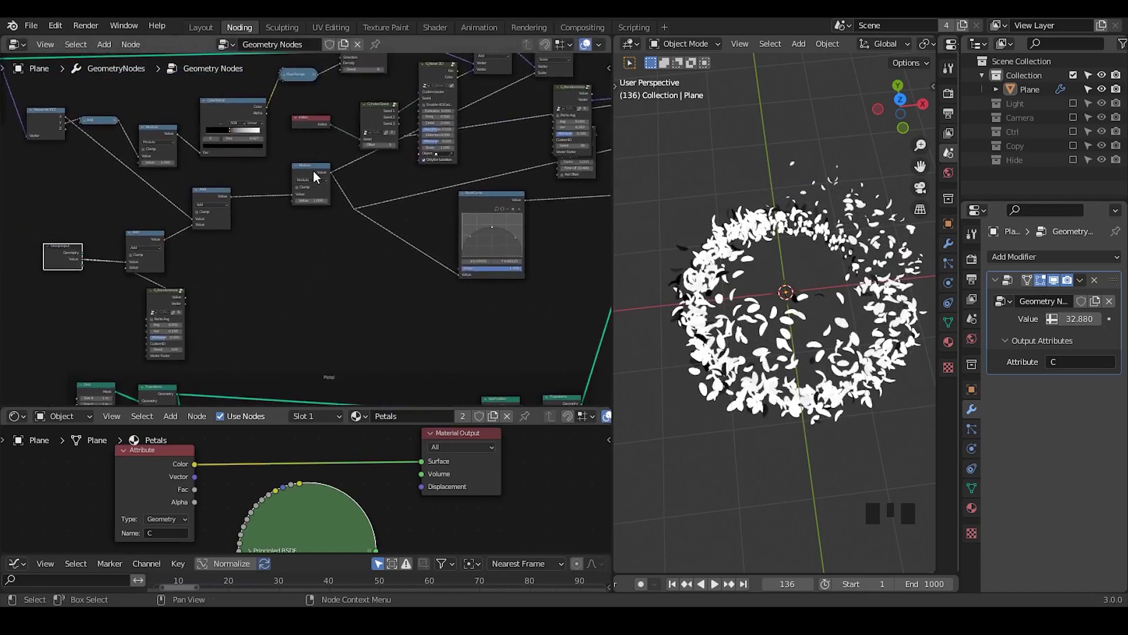
Duplicate the Add math node and link the copy into the modulo/add chain.
key("shift+d")
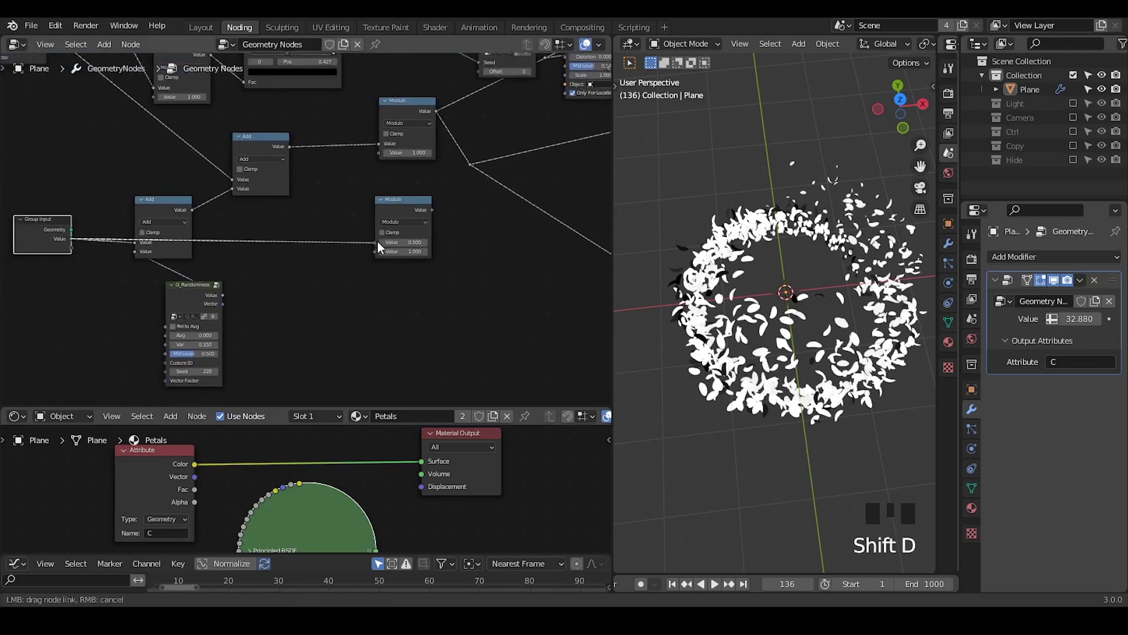
left_click(377, 248)
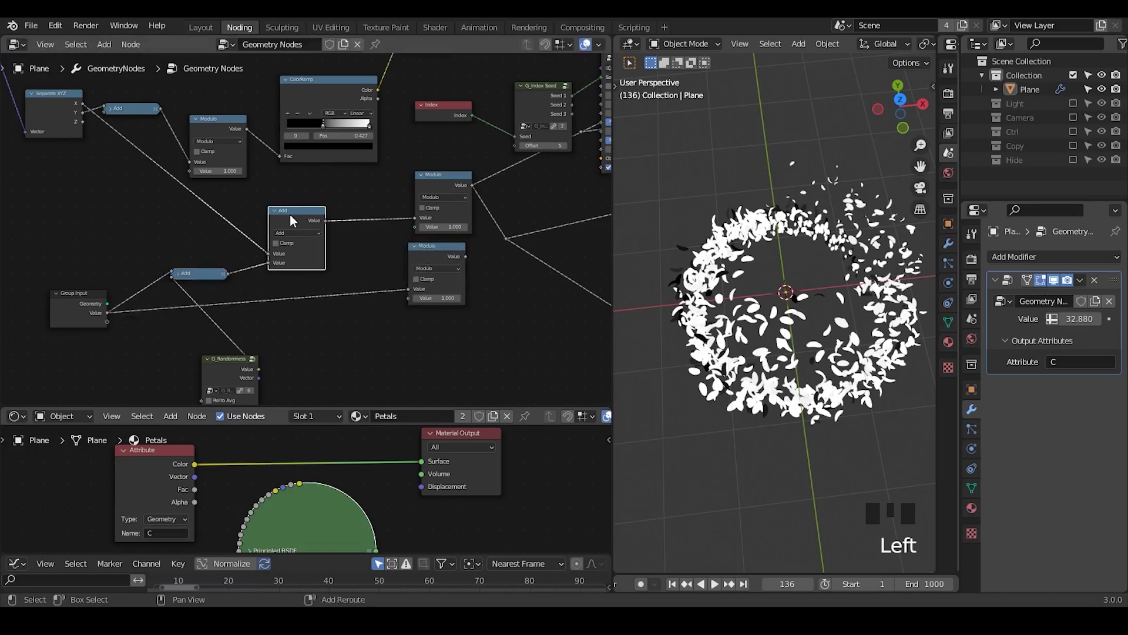
key("ctrl+shift+d")
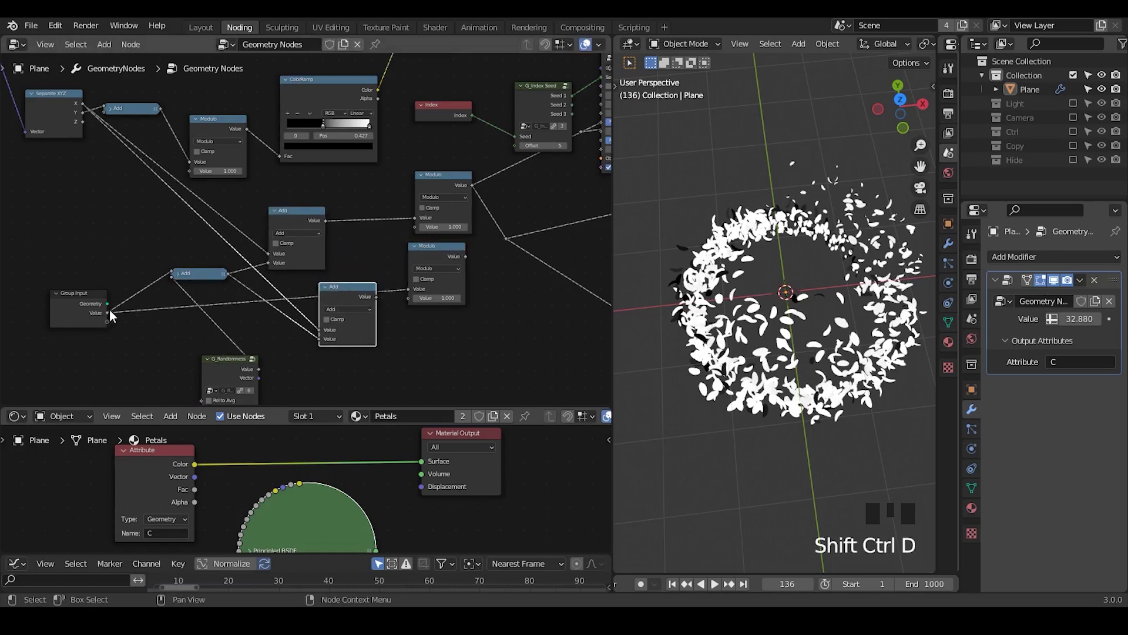
left_click_drag(382, 308, 275, 263)
right_click(275, 263)
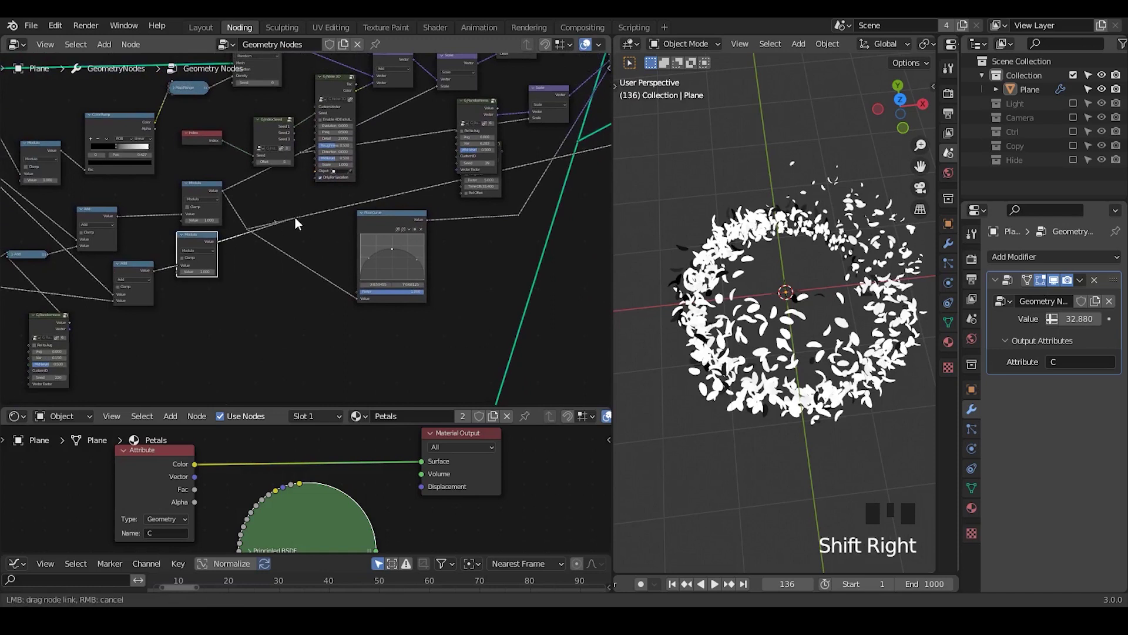